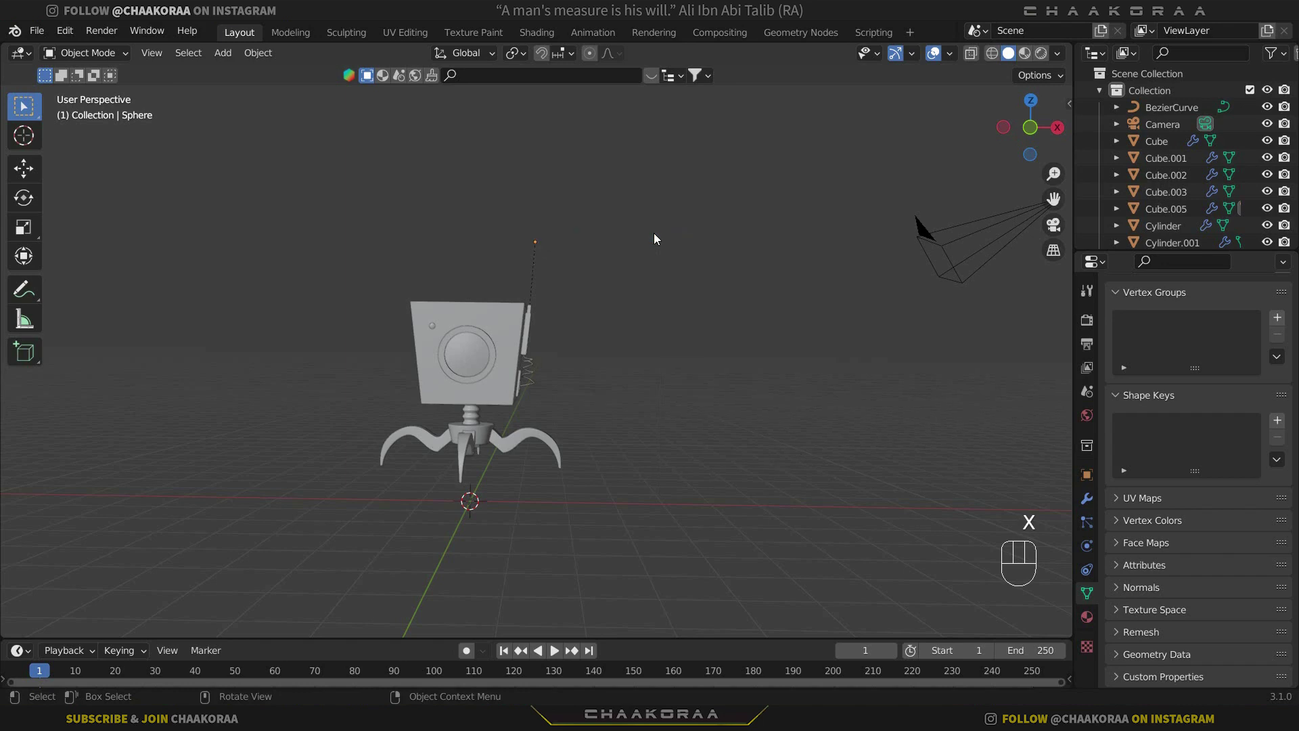
Add a mesh plane via Shift+A and scale it up into a large floor under the robot.
key(shift+a)
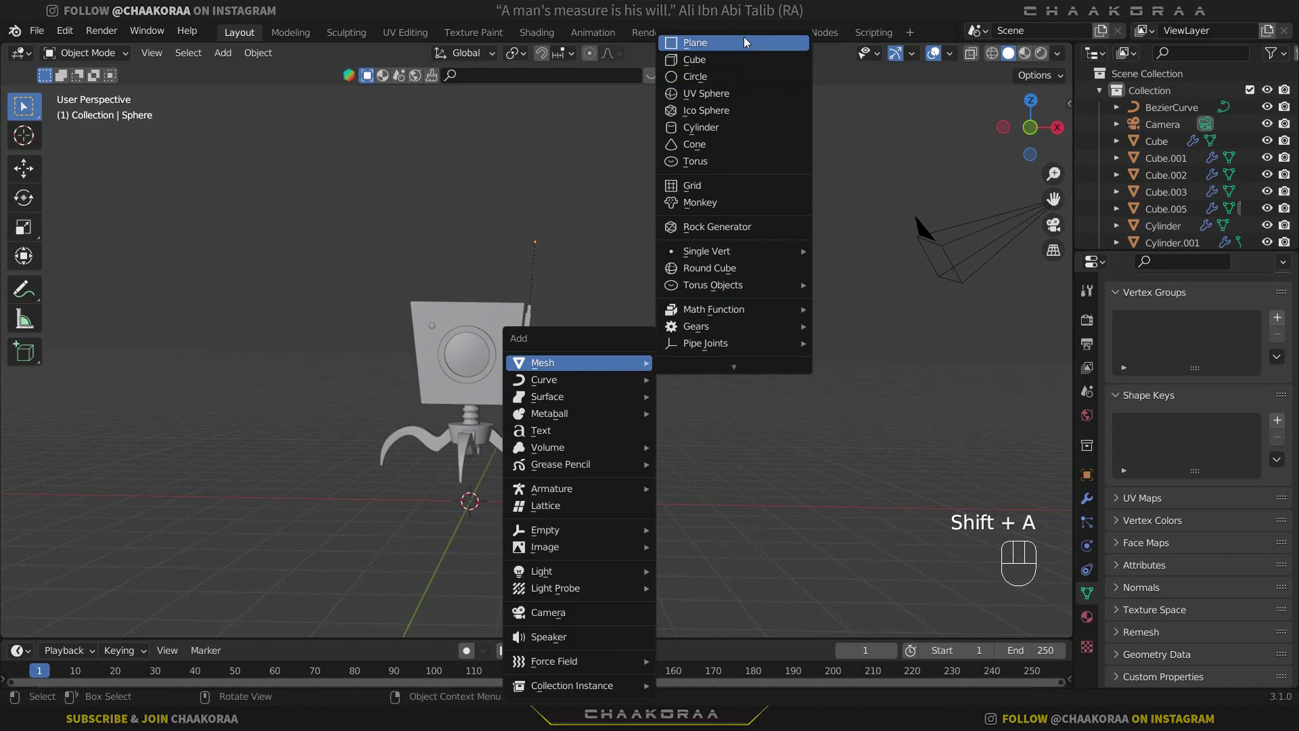
key(s)
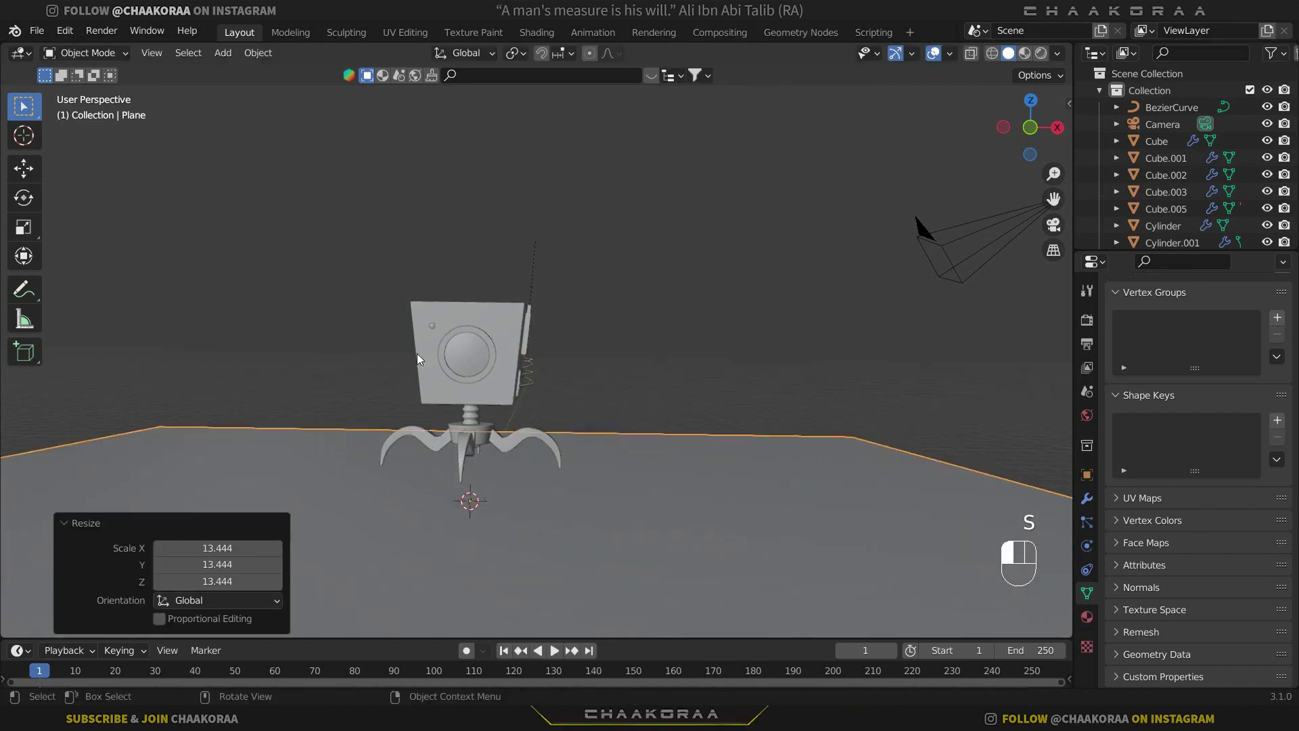
drag(575, 399, 567, 386)
key(s)
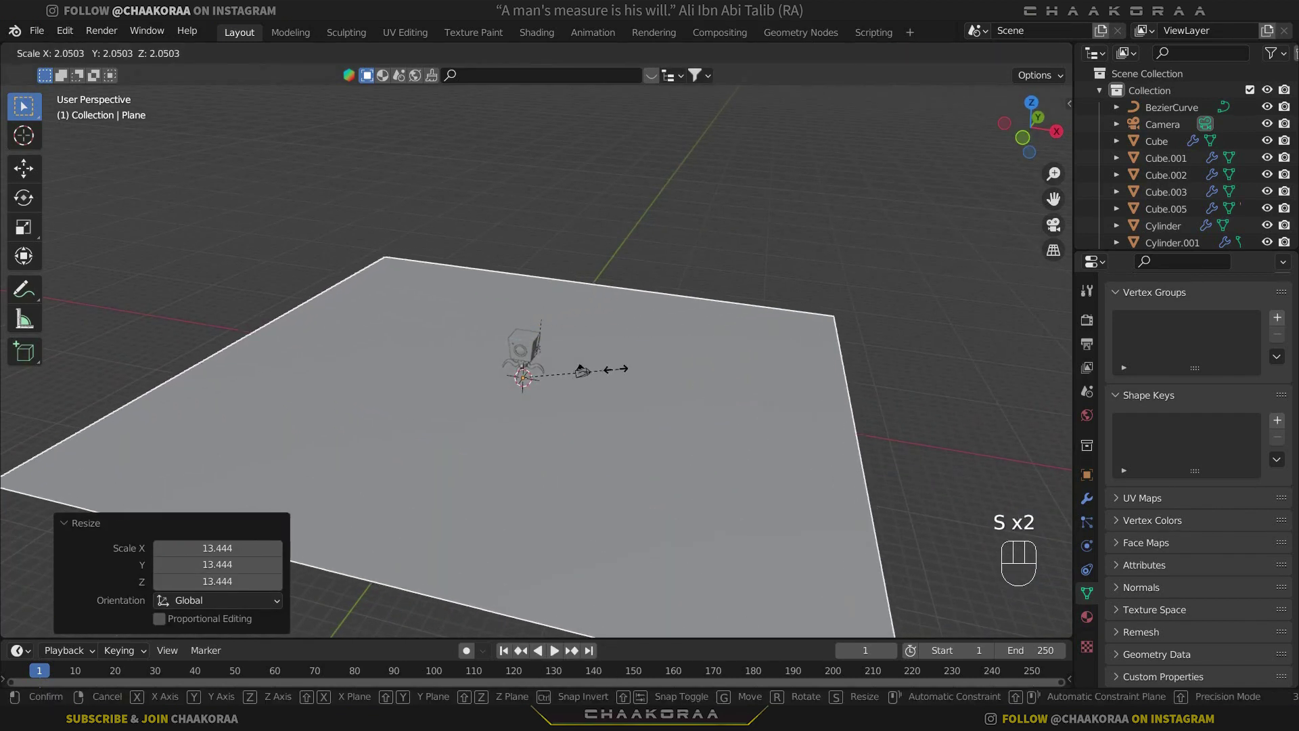
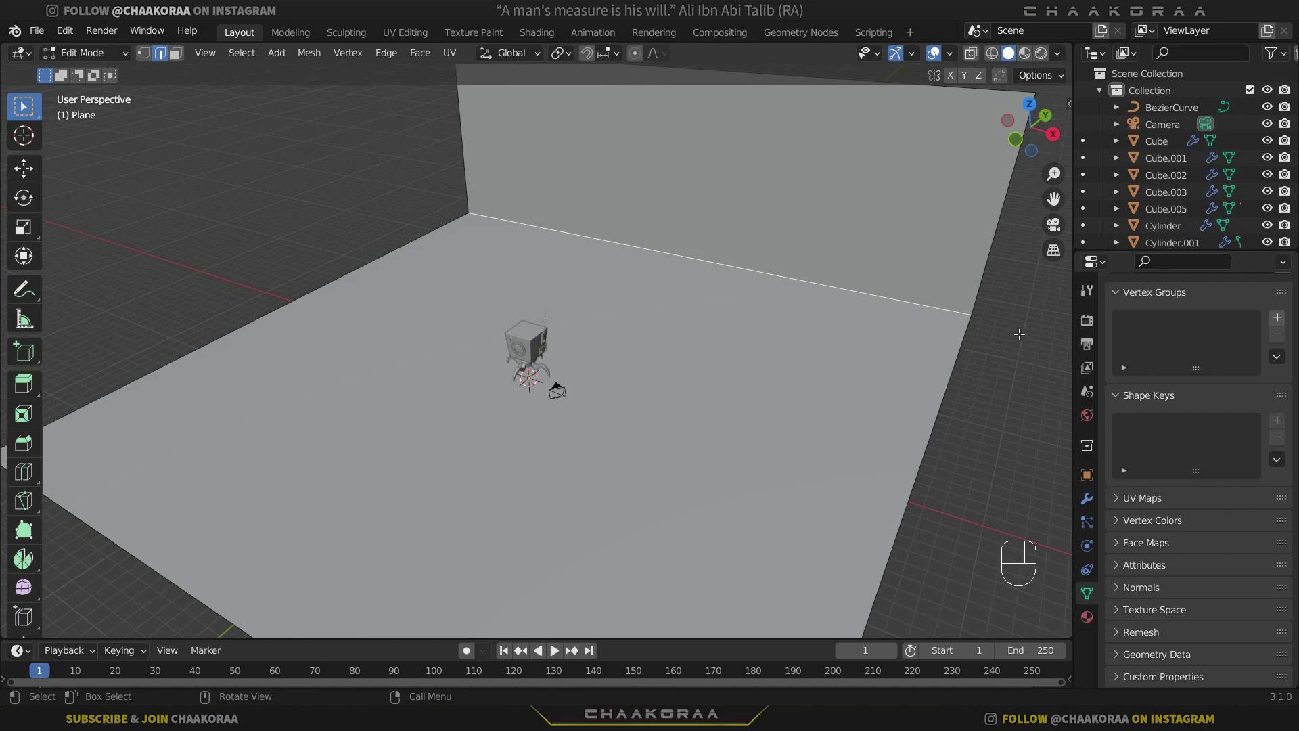
Bevel the floor-to-wall corner edge with Ctrl+B into a smooth curve.
key(ctrl+b)
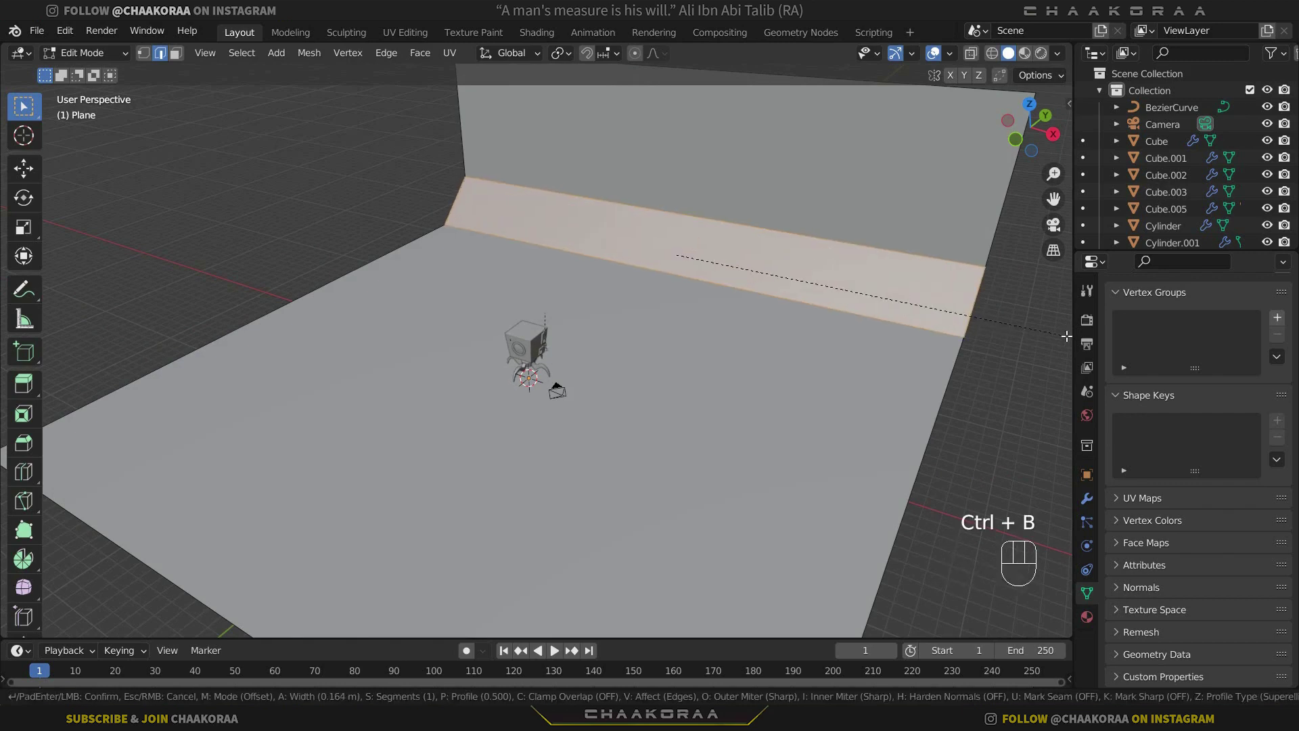
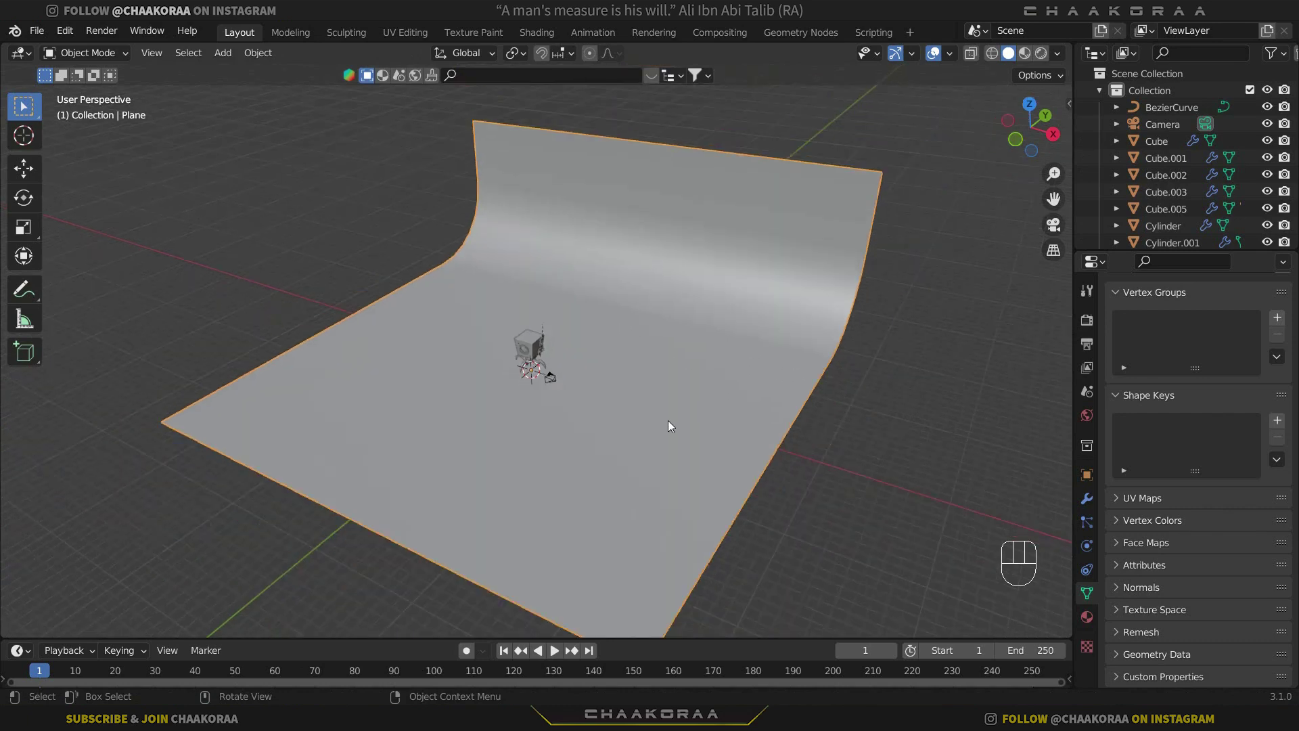
Inspect the backdrop and robot's feet from several angles to judge the floor level.
drag(777, 383, 588, 378)
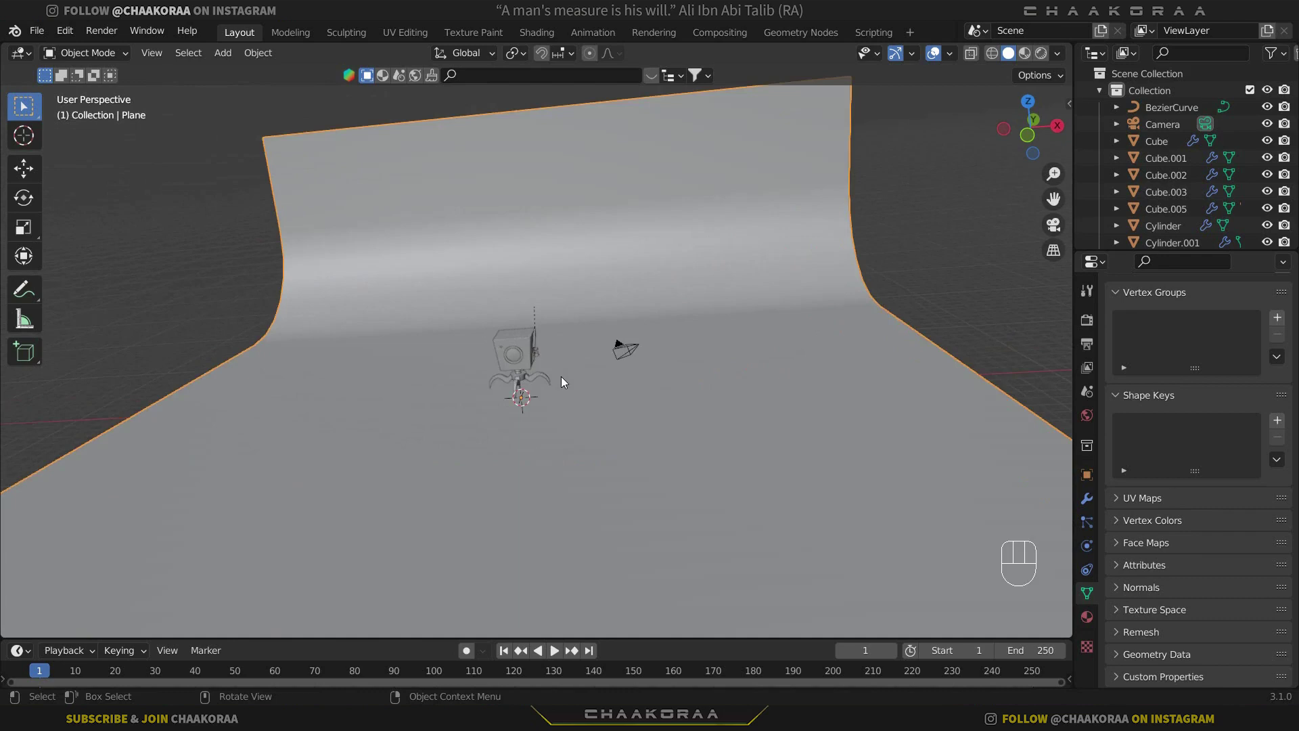
drag(623, 359, 566, 405)
middle_click(542, 417)
key(g)
key(z)
drag(570, 381, 470, 446)
drag(596, 335, 580, 376)
drag(589, 349, 601, 354)
drag(604, 359, 606, 347)
Move the backdrop along Z so the robot stands just above its floor.
key(g)
key(z)
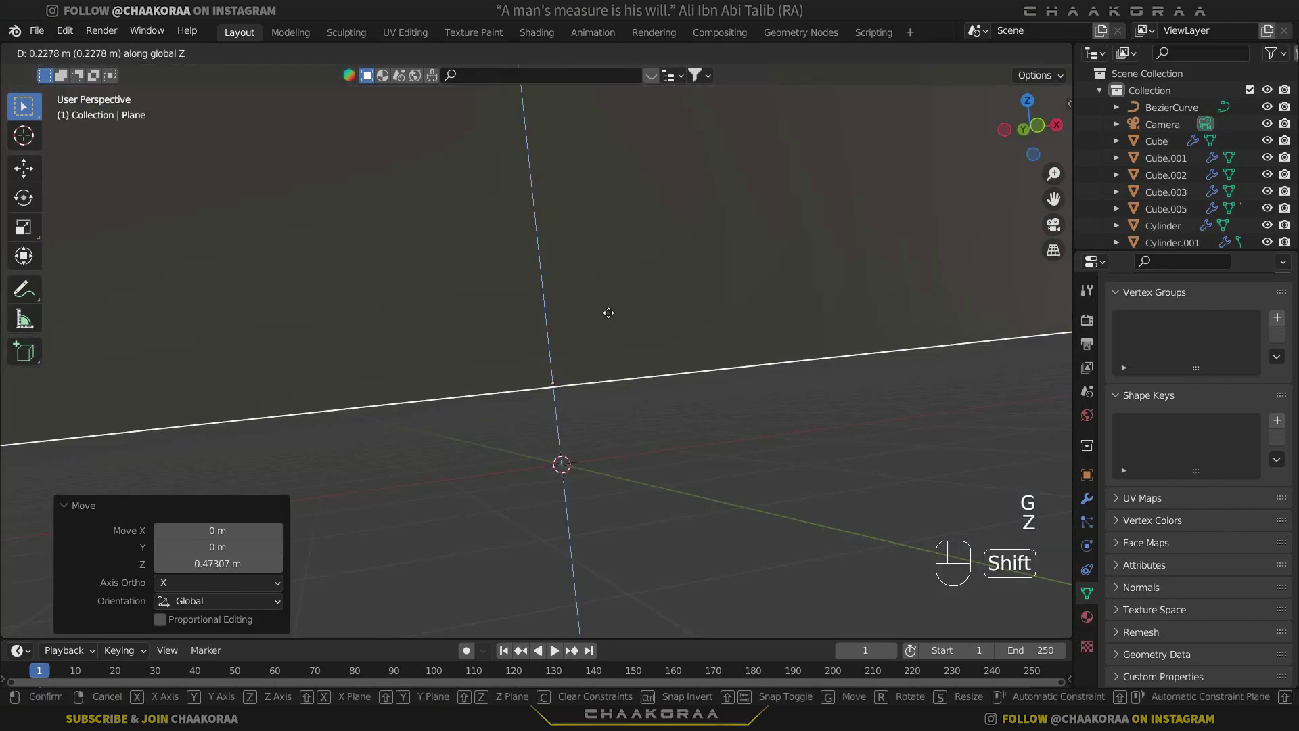
click(630, 305)
drag(698, 324, 676, 365)
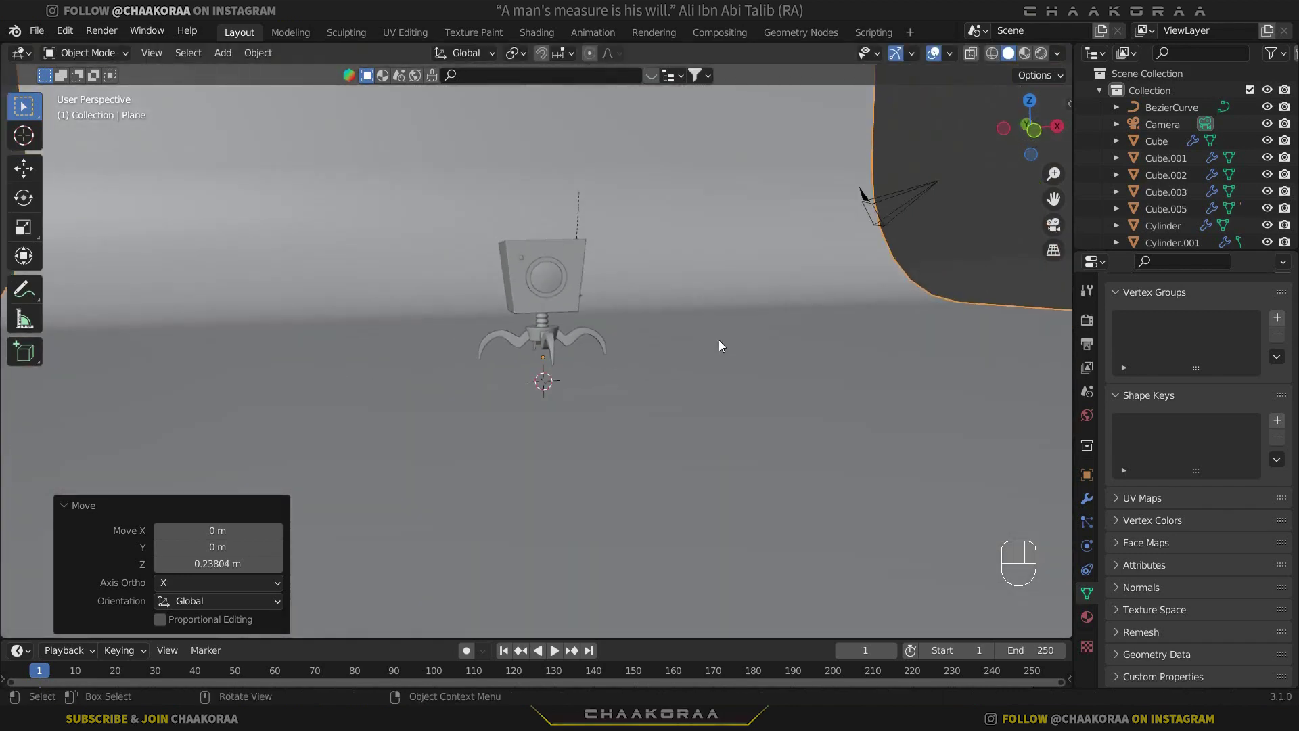
middle_click(696, 374)
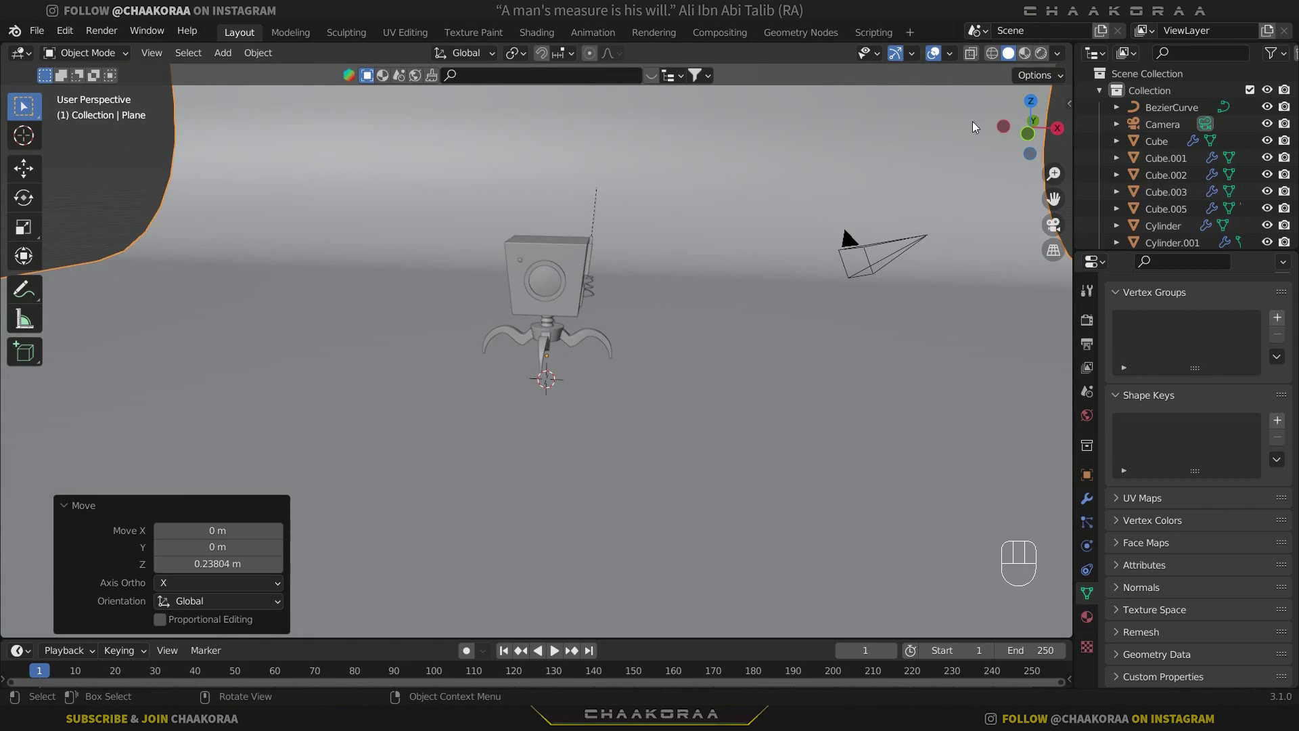
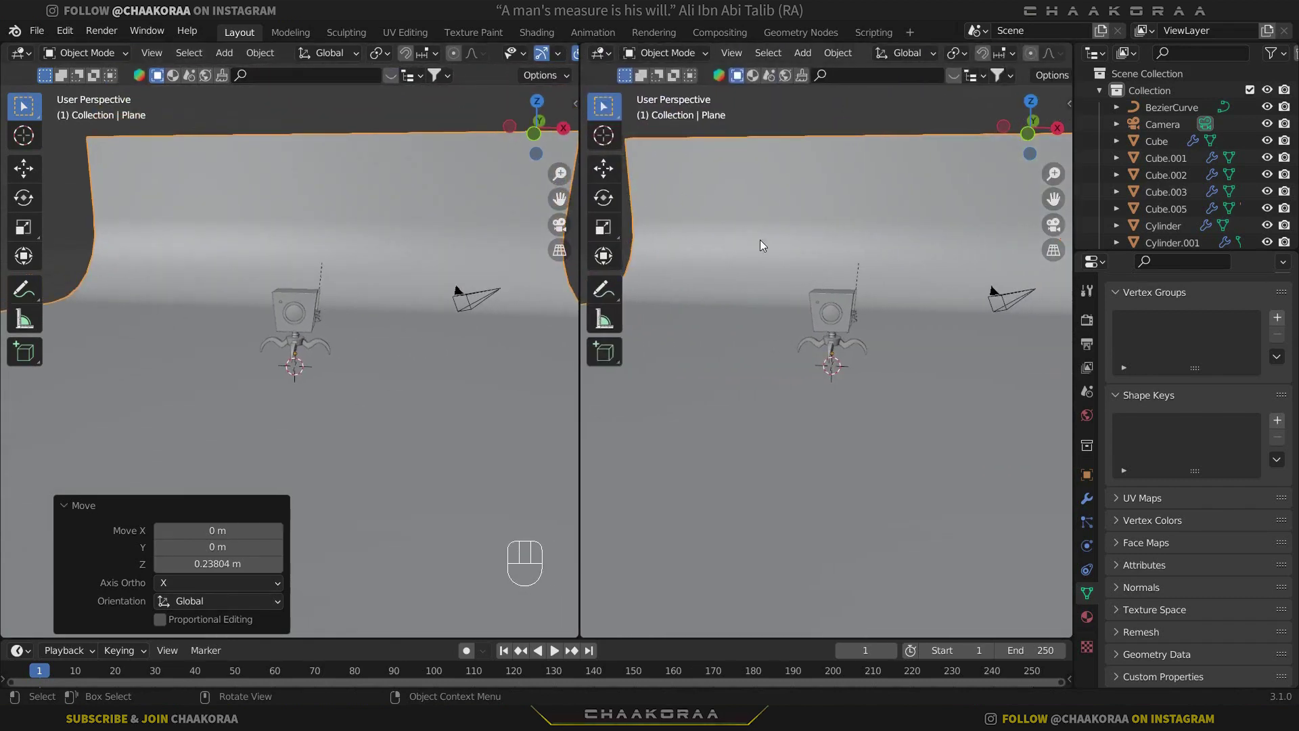
In the second 3D view, orbit and zoom until the robot's face fills the frame.
key(t)
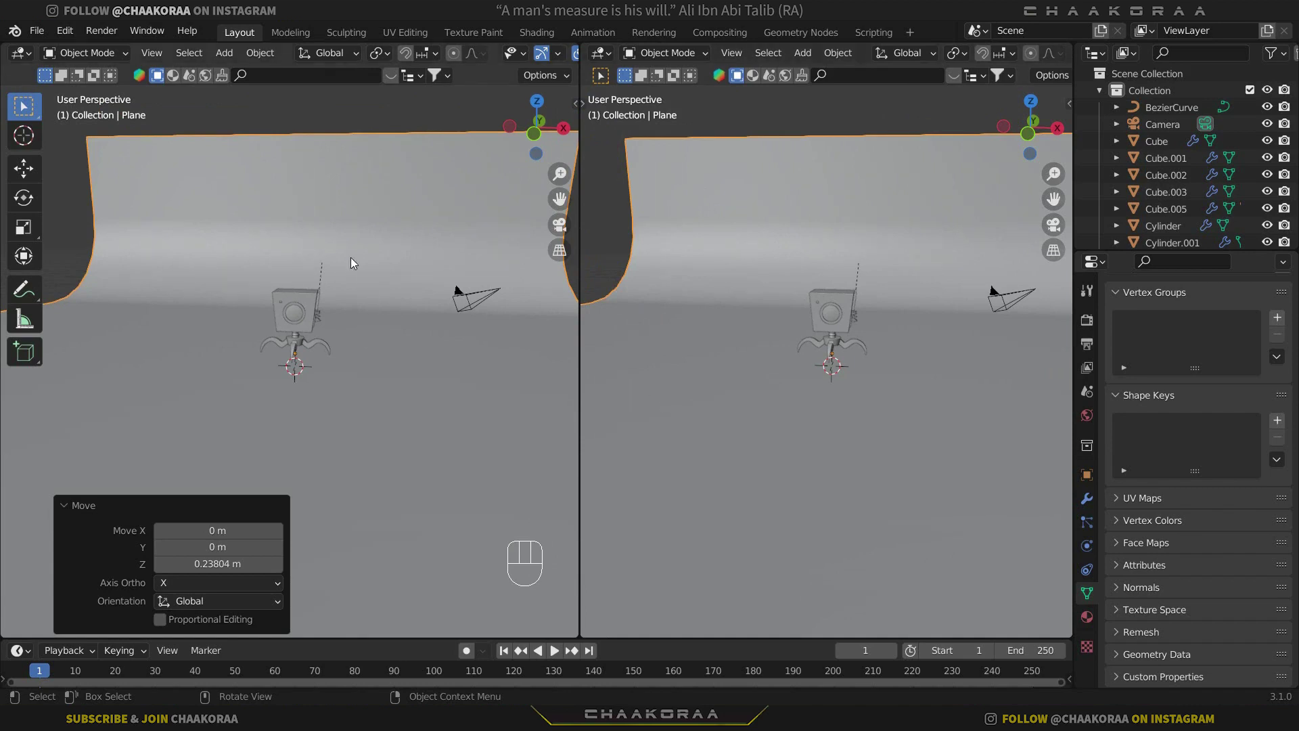
drag(900, 378, 876, 367)
middle_click(715, 354)
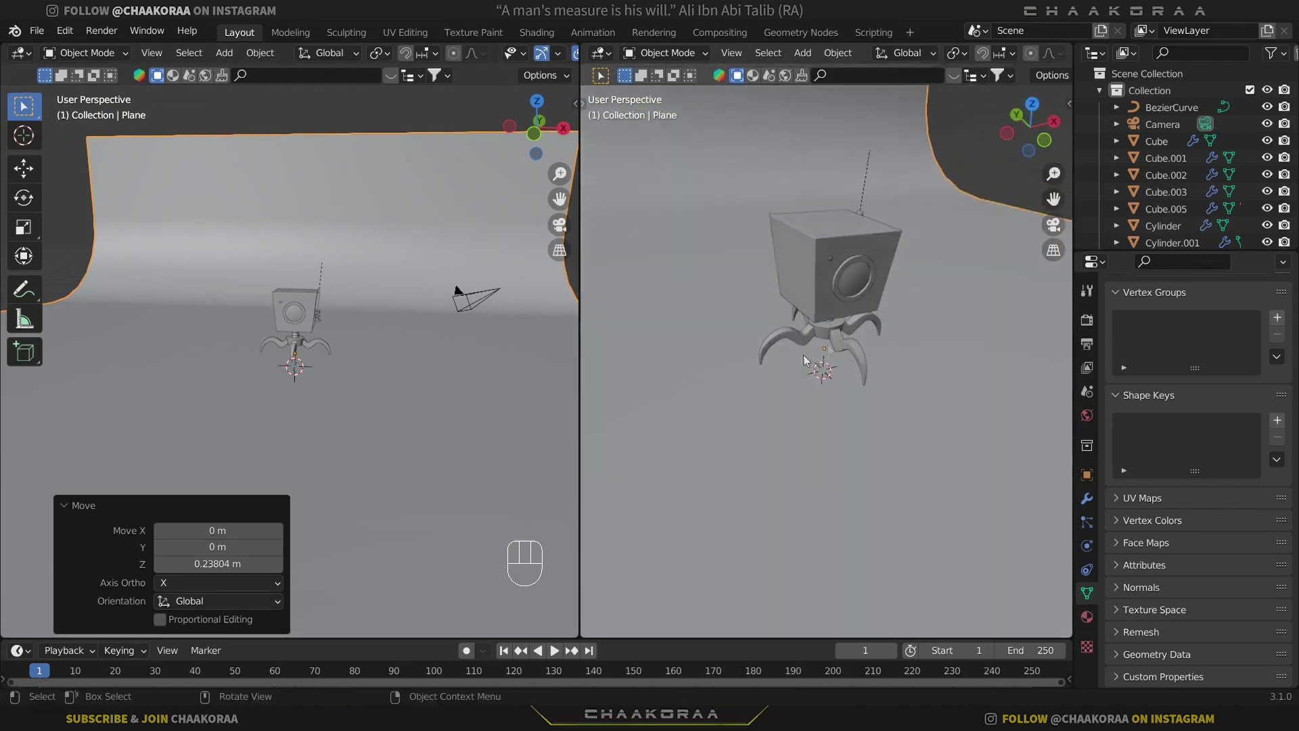
middle_click(754, 367)
drag(877, 386, 930, 256)
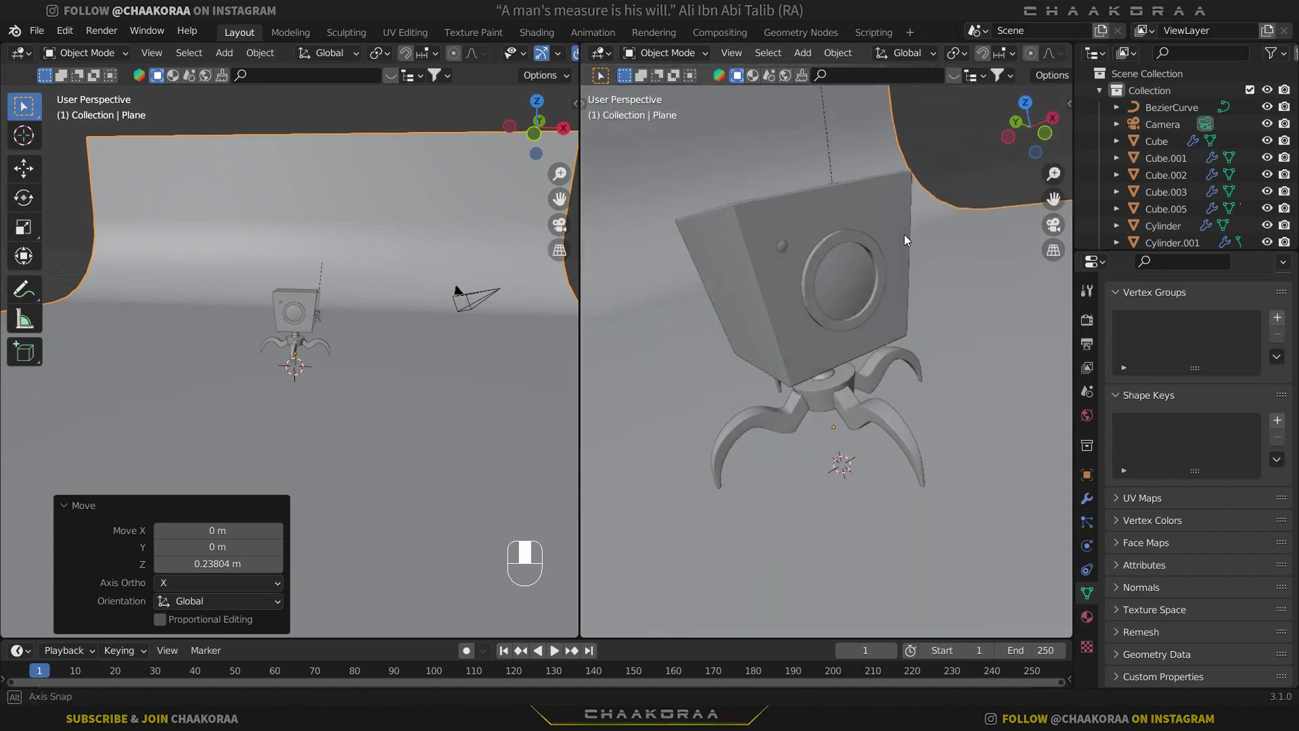
middle_click(917, 335)
drag(917, 434, 851, 347)
drag(792, 247, 878, 332)
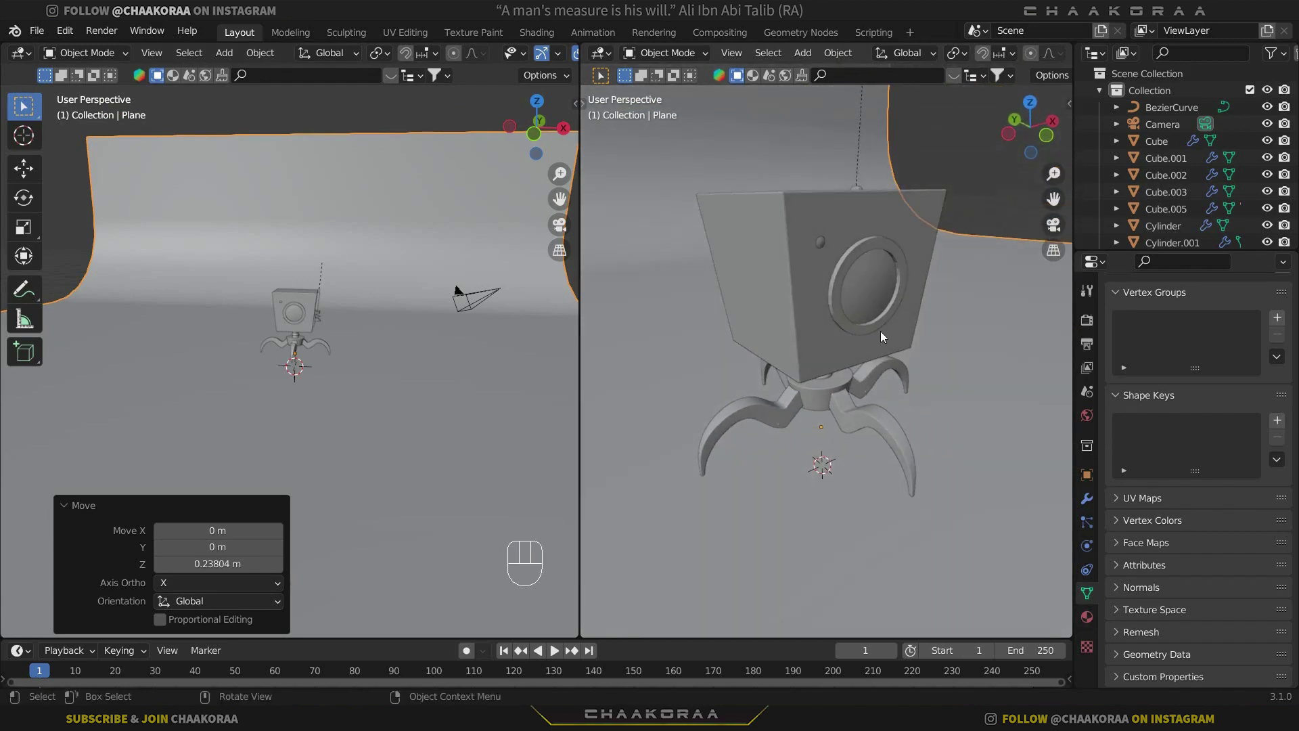
Align the camera to the view with Ctrl+Alt+Numpad 0 and enable Lock Camera to View in the sidebar.
key(ctrl+alt+KP_0)
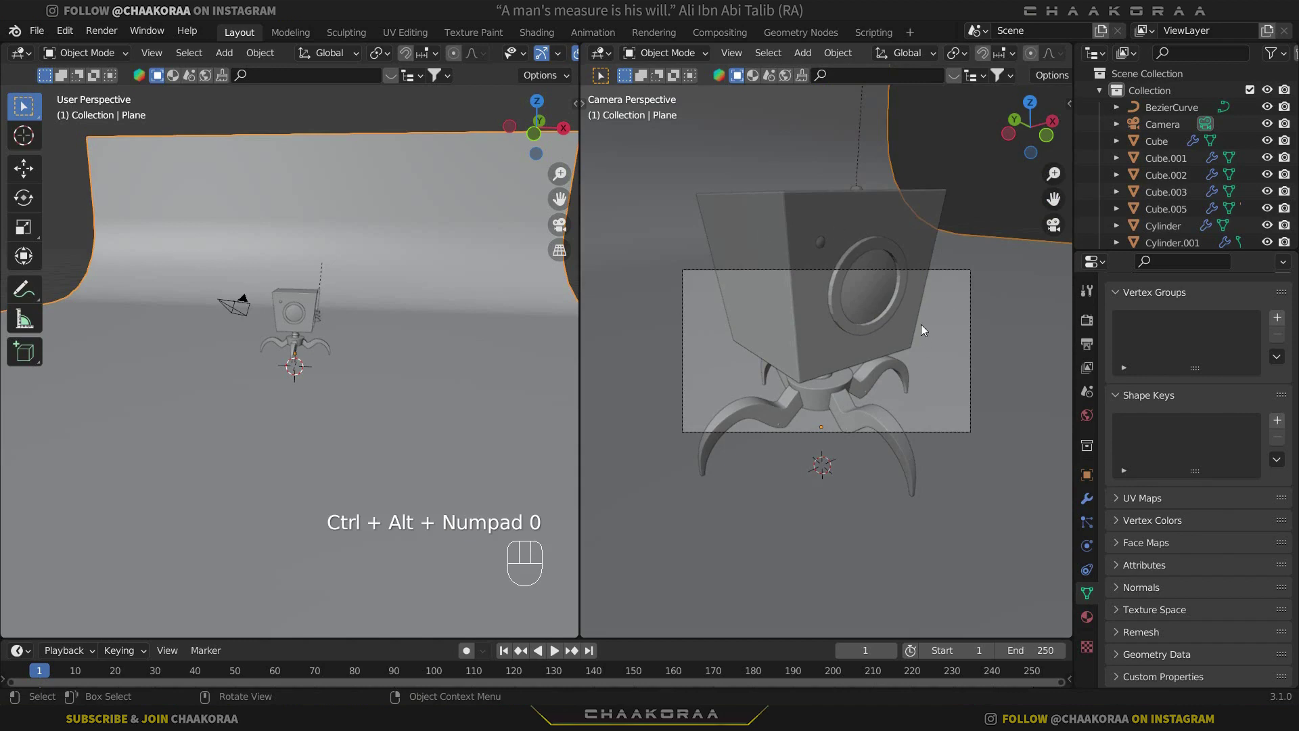
key(n)
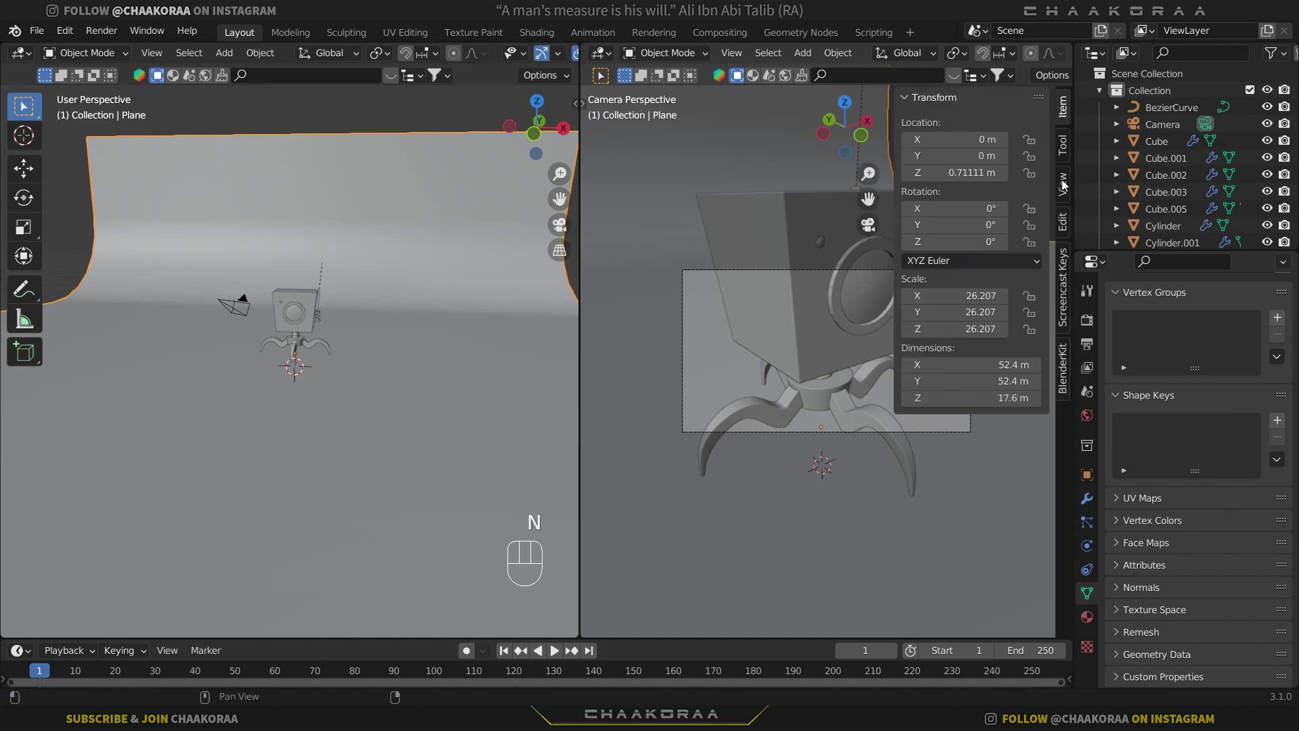
click(972, 311)
key(n)
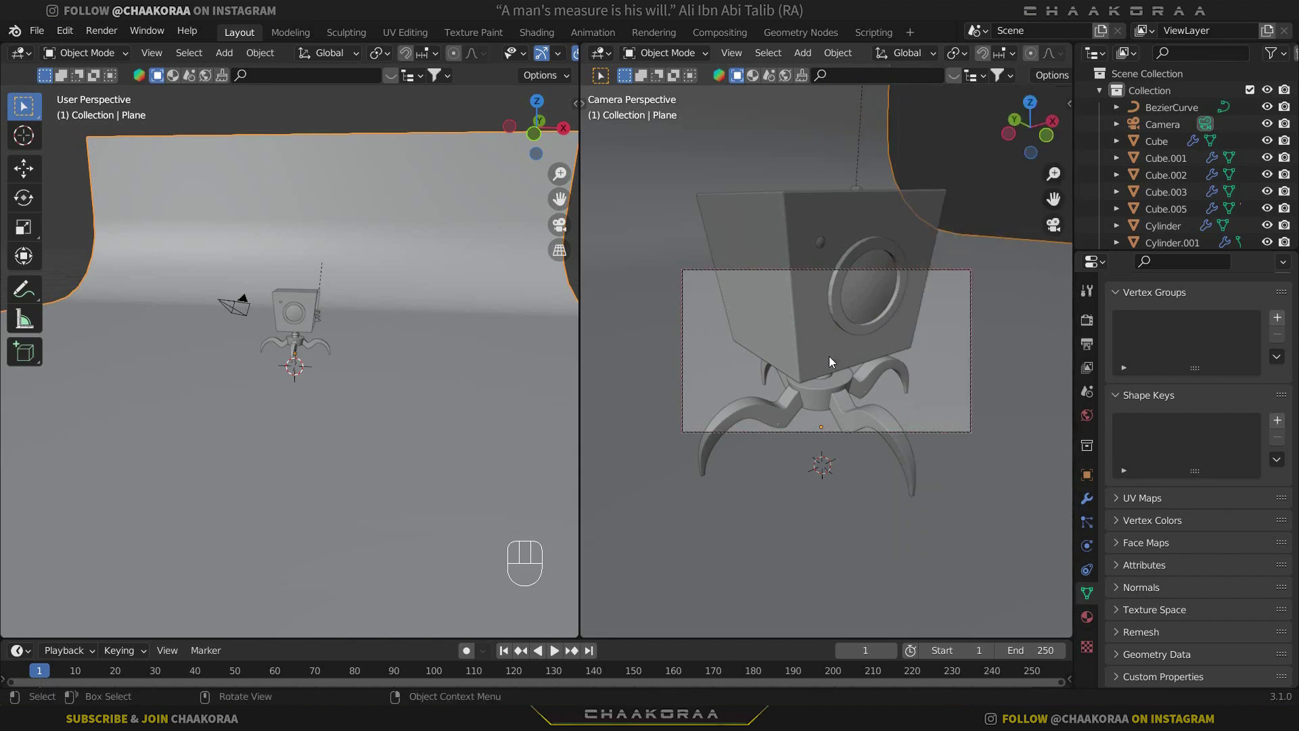
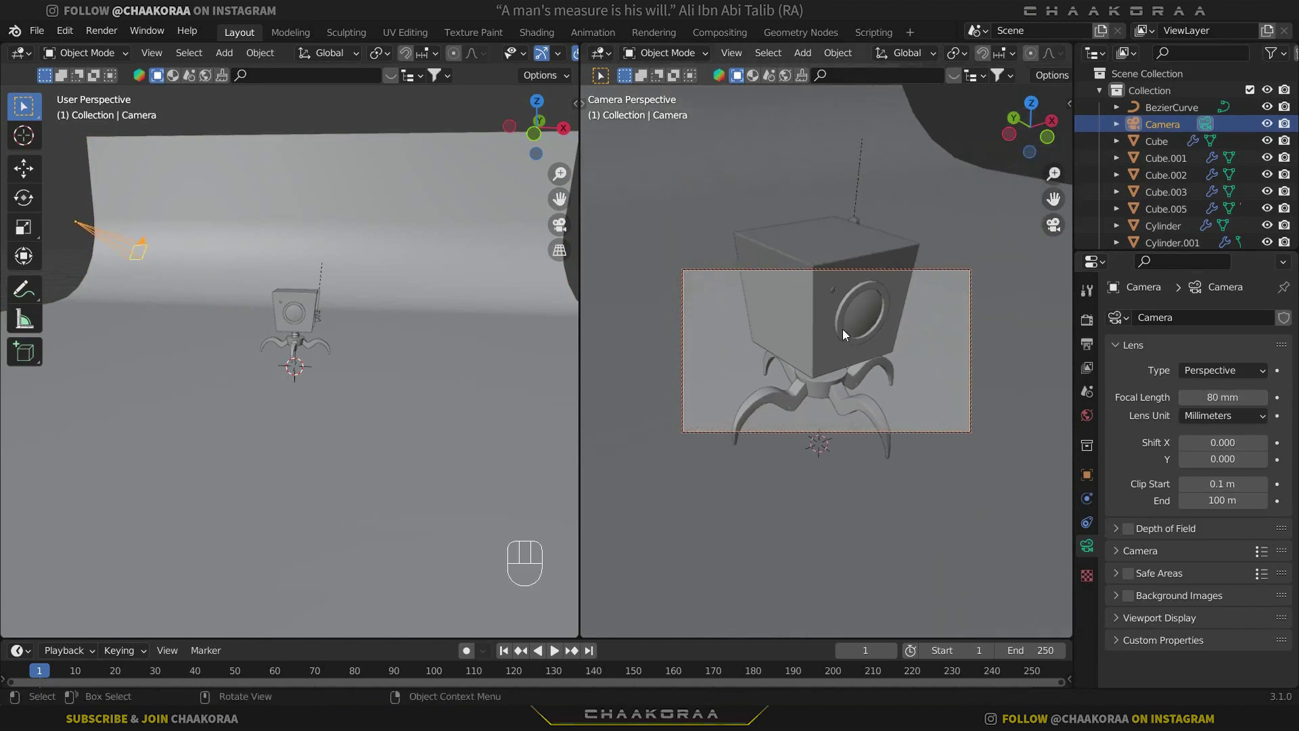
Pull the camera back to frame the whole robot head with a square 1920 × 1920 output.
drag(843, 324, 855, 301)
middle_click(893, 310)
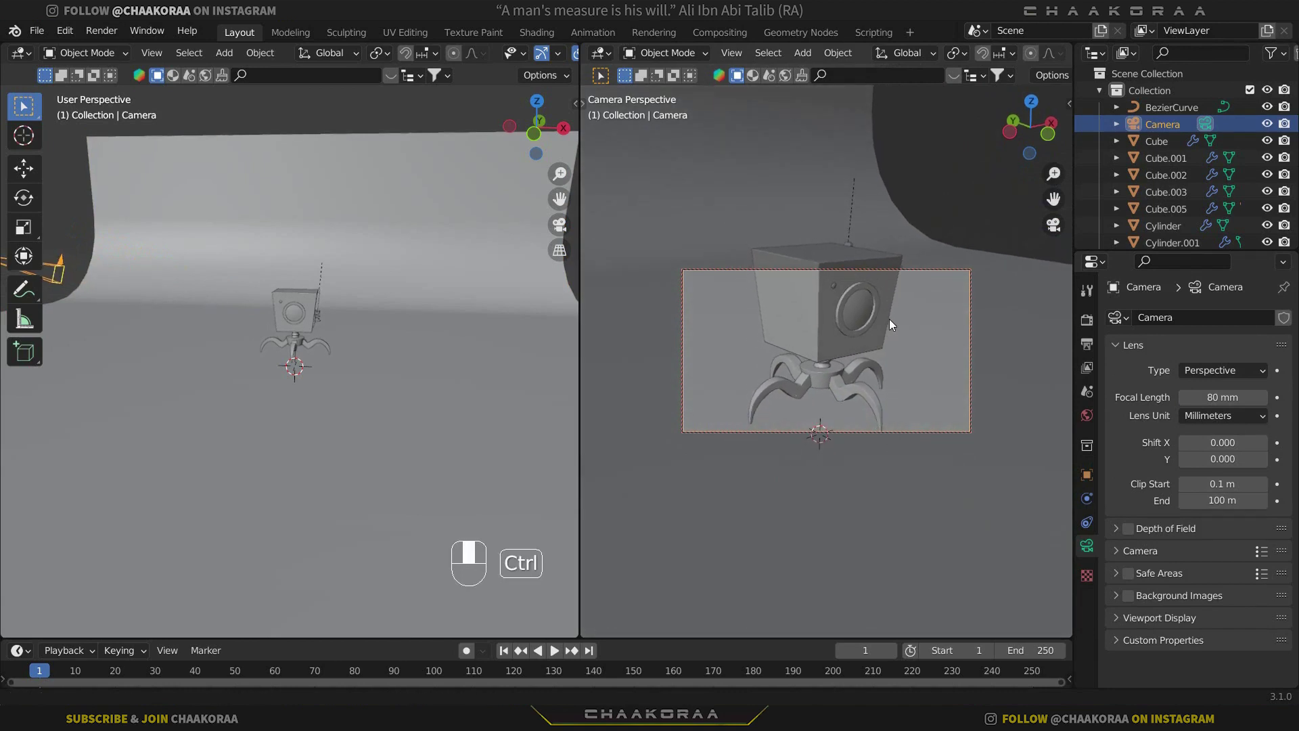
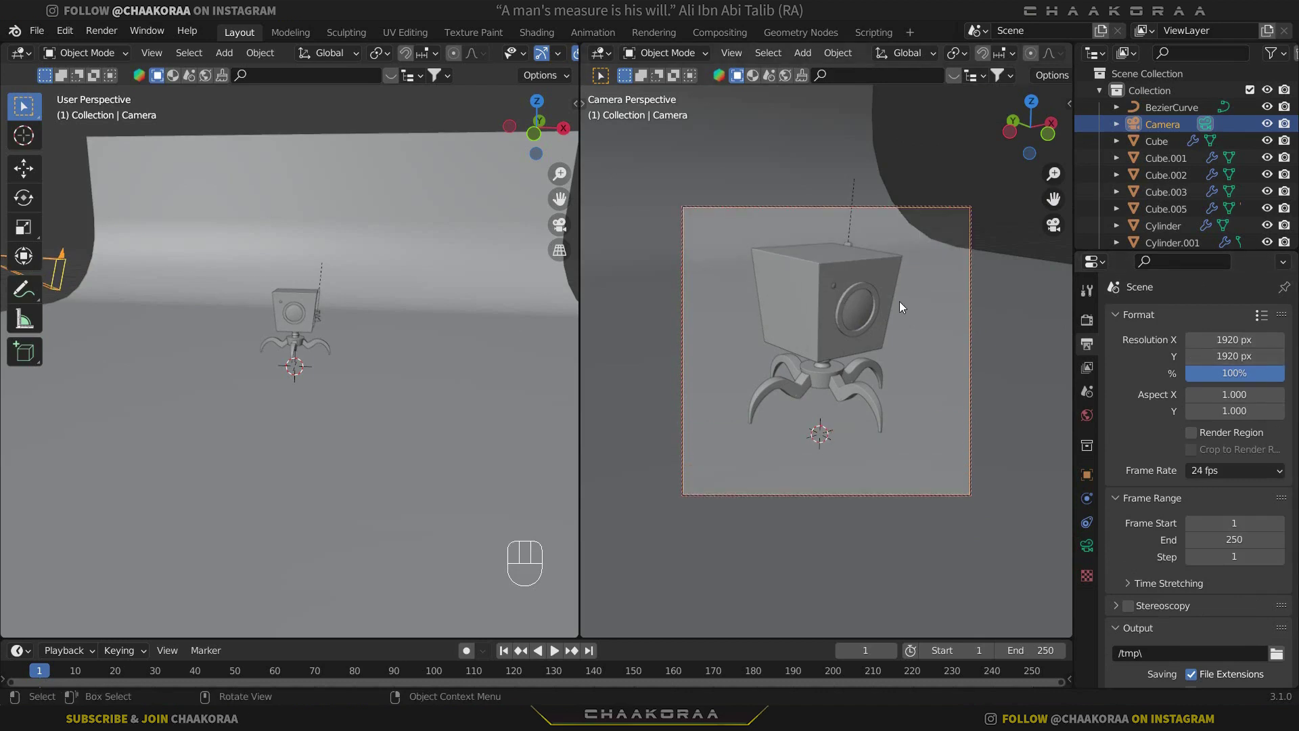
scroll(up, 3)
middle_click(854, 316)
click(863, 317)
middle_click(861, 344)
Fine-tune the camera viewport framing around the robot's head.
click(863, 348)
middle_click(848, 351)
middle_click(848, 360)
middle_click(860, 344)
middle_click(854, 366)
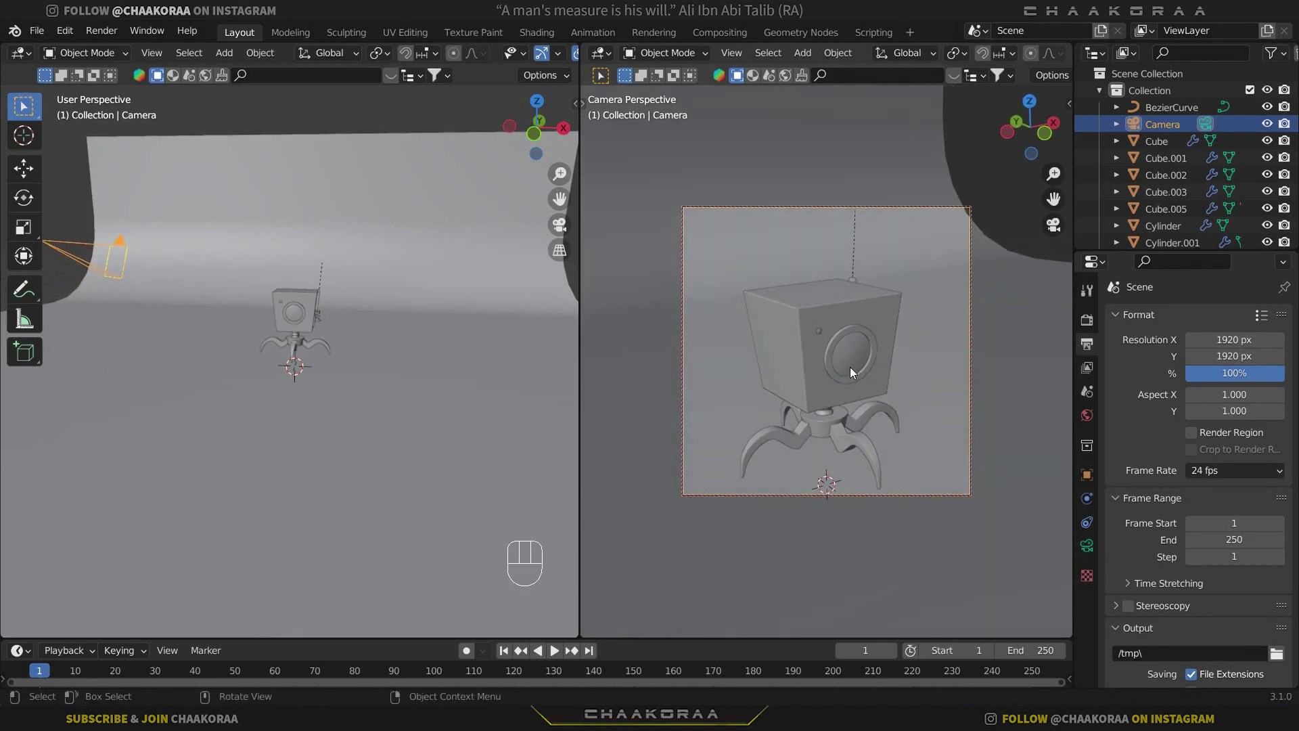
Select the curved backdrop and move it about 2.65 m along the X axis.
click(493, 330)
key(g)
key(y)
key(x)
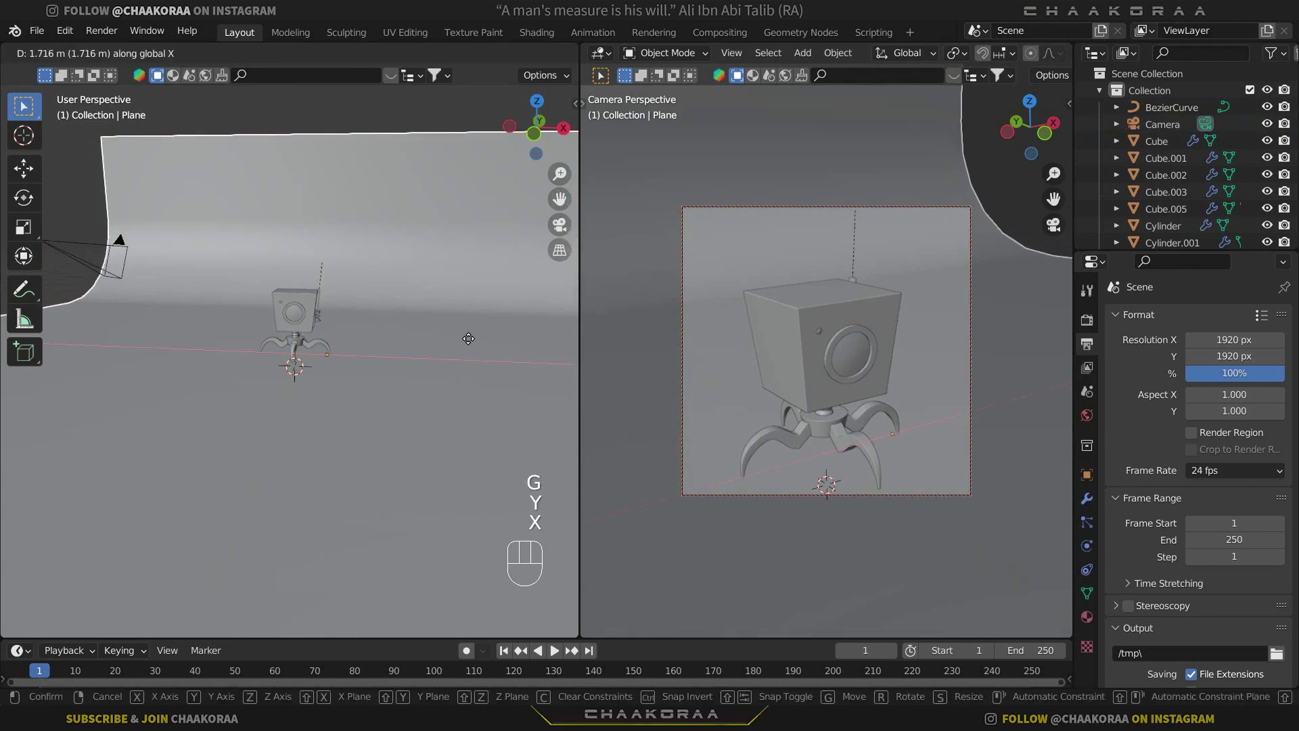
click(484, 343)
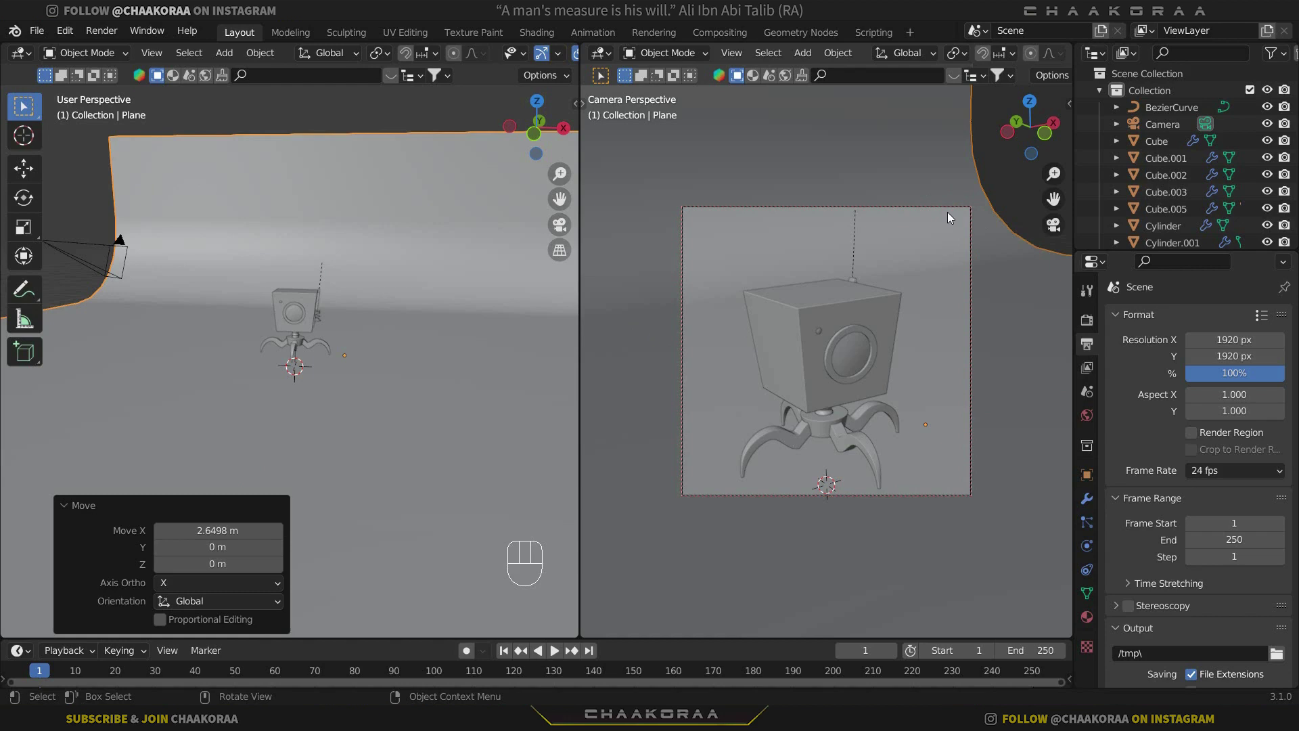
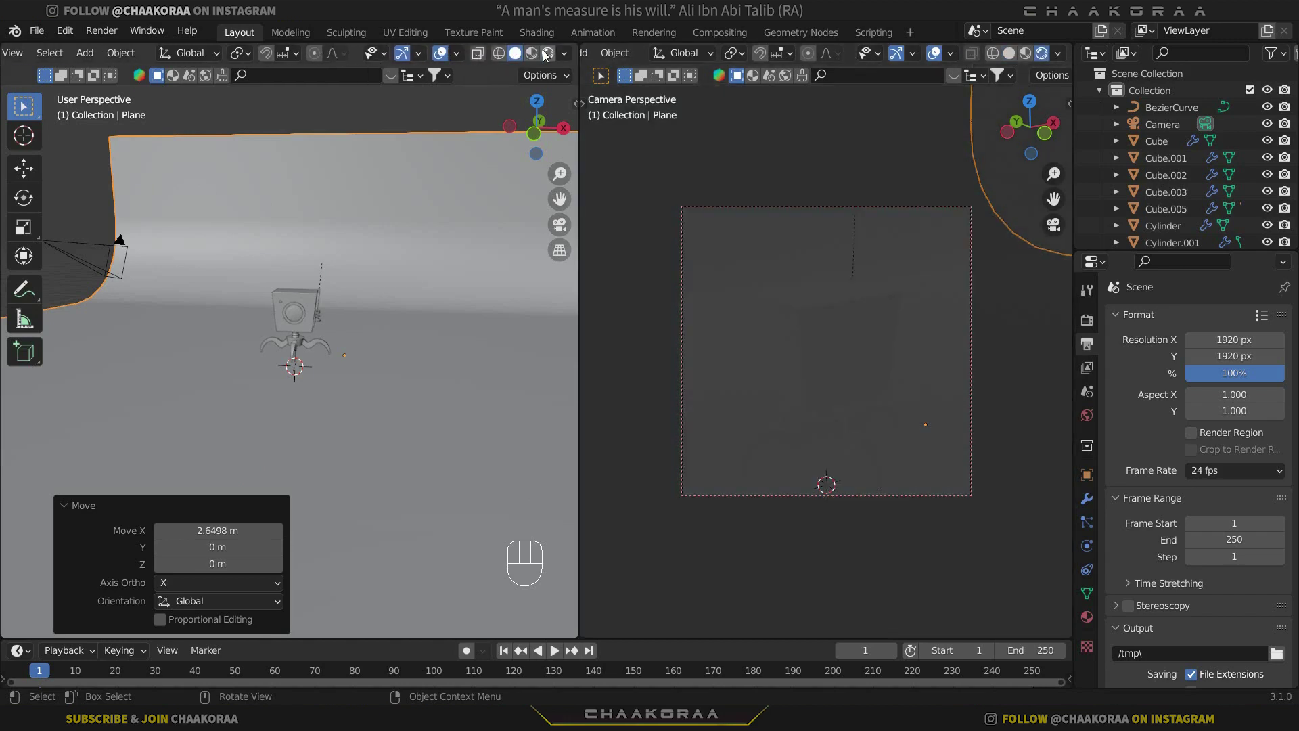
Switch the side viewport to Rendered shading and orbit to see the dark unlit scene.
click(544, 54)
middle_click(346, 274)
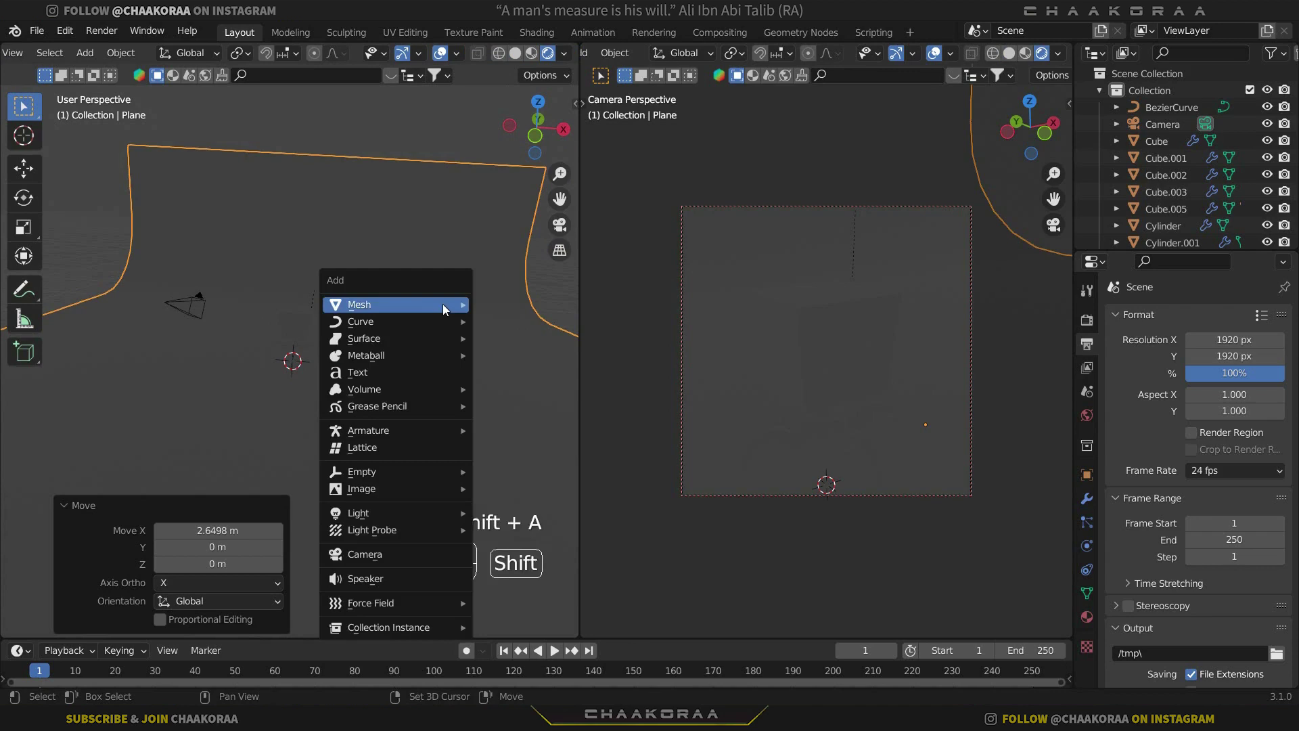
Add an area light, scale it about 2.3 times and raise it along Z above the robot.
key(shift+a)
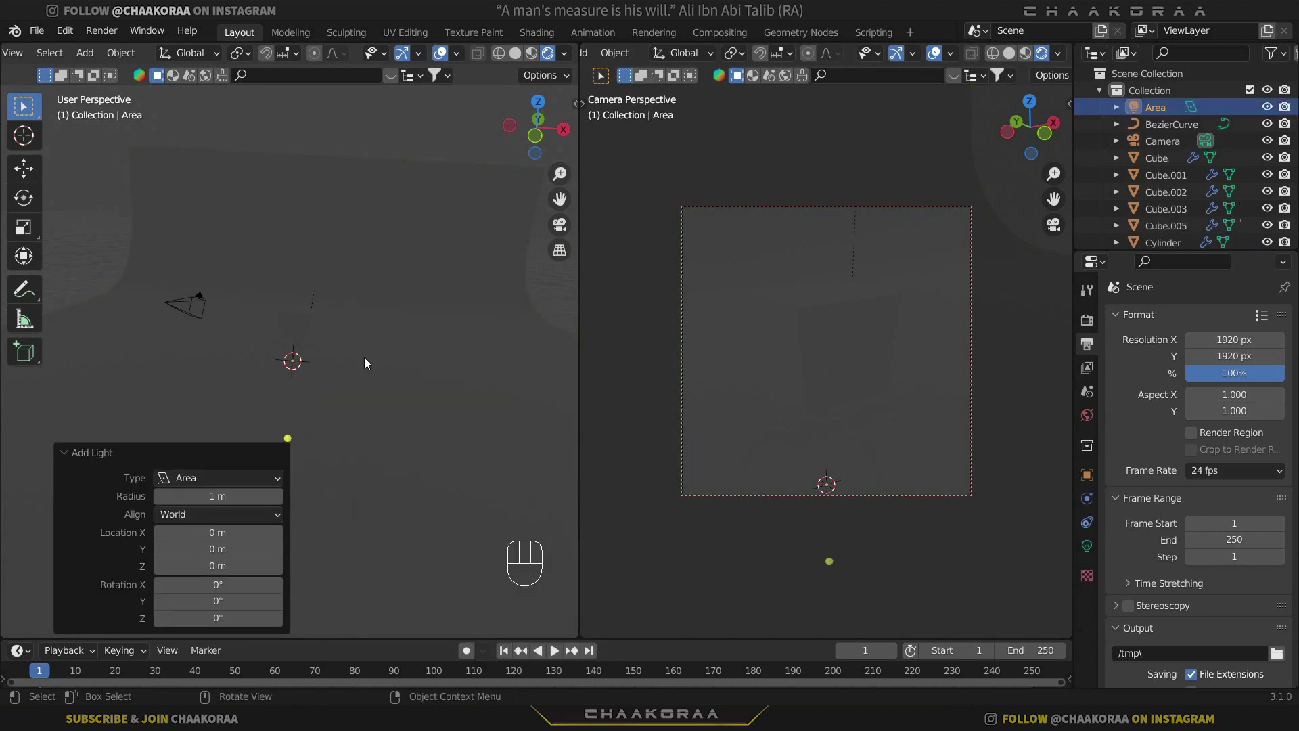
key(g)
key(z)
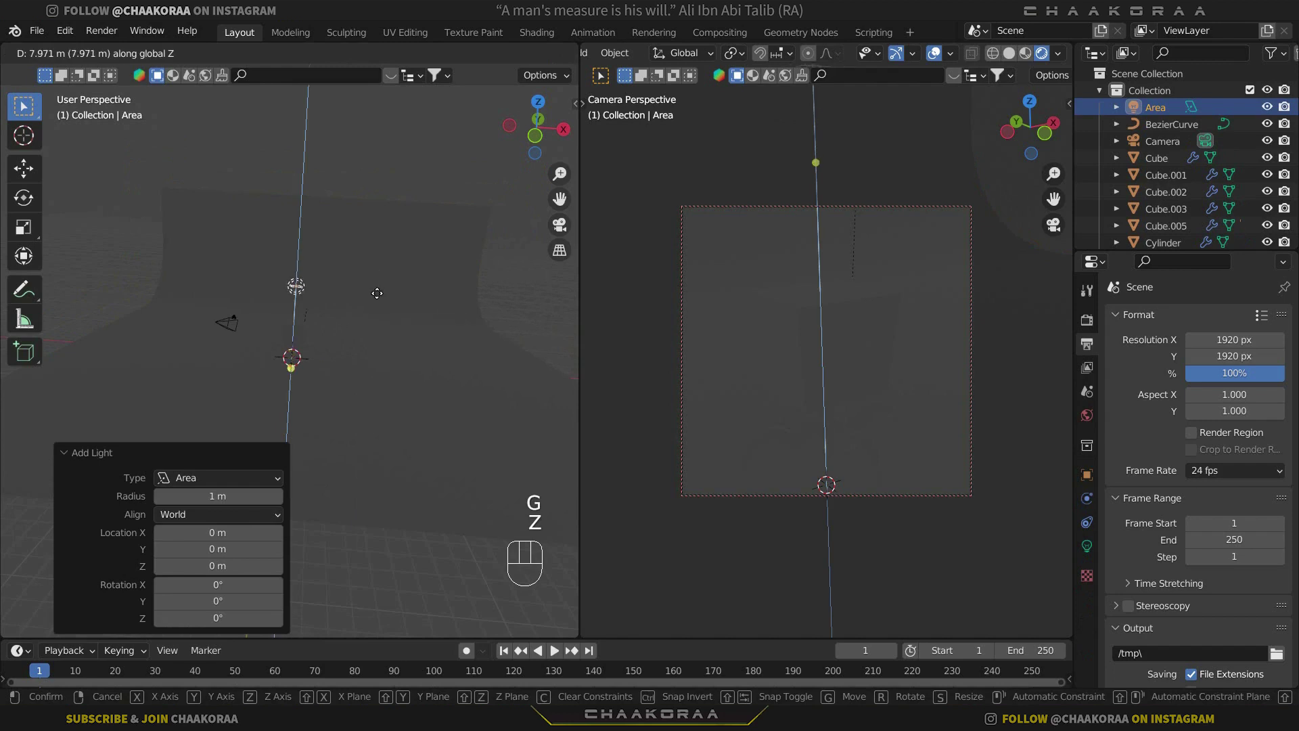
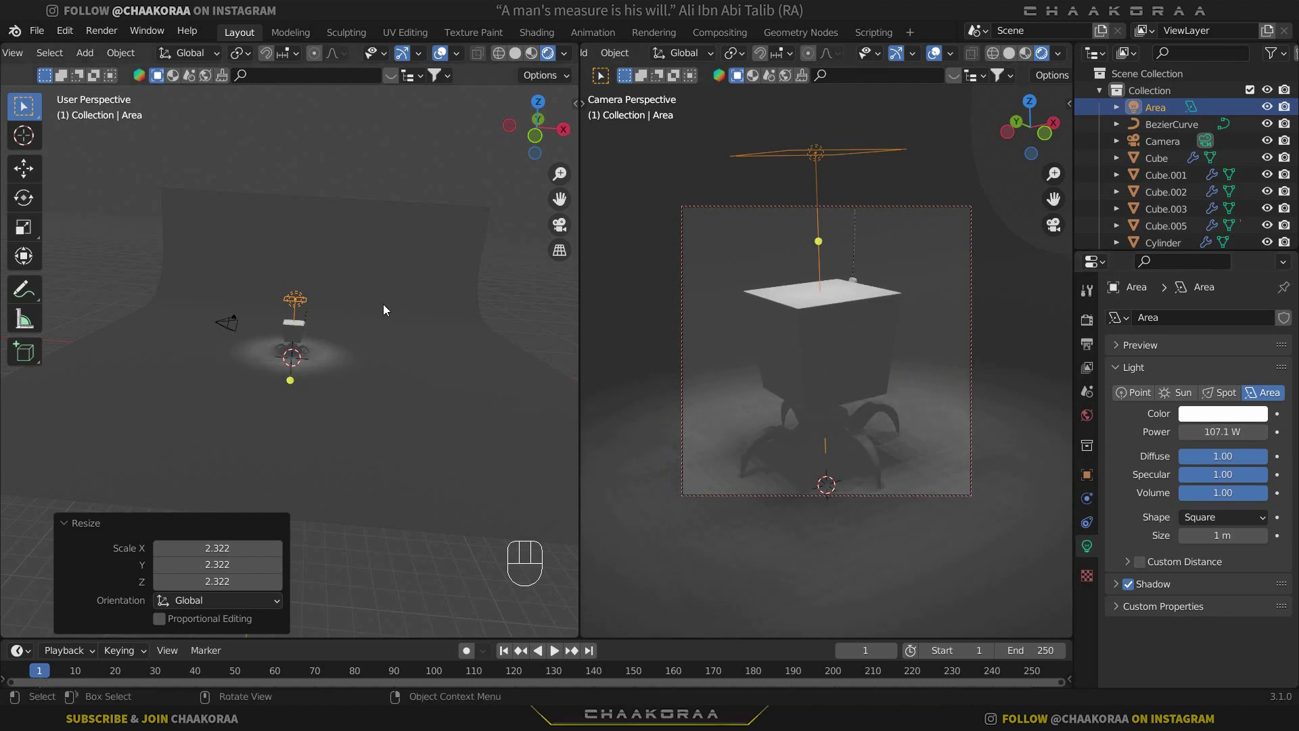
key(g)
key(z)
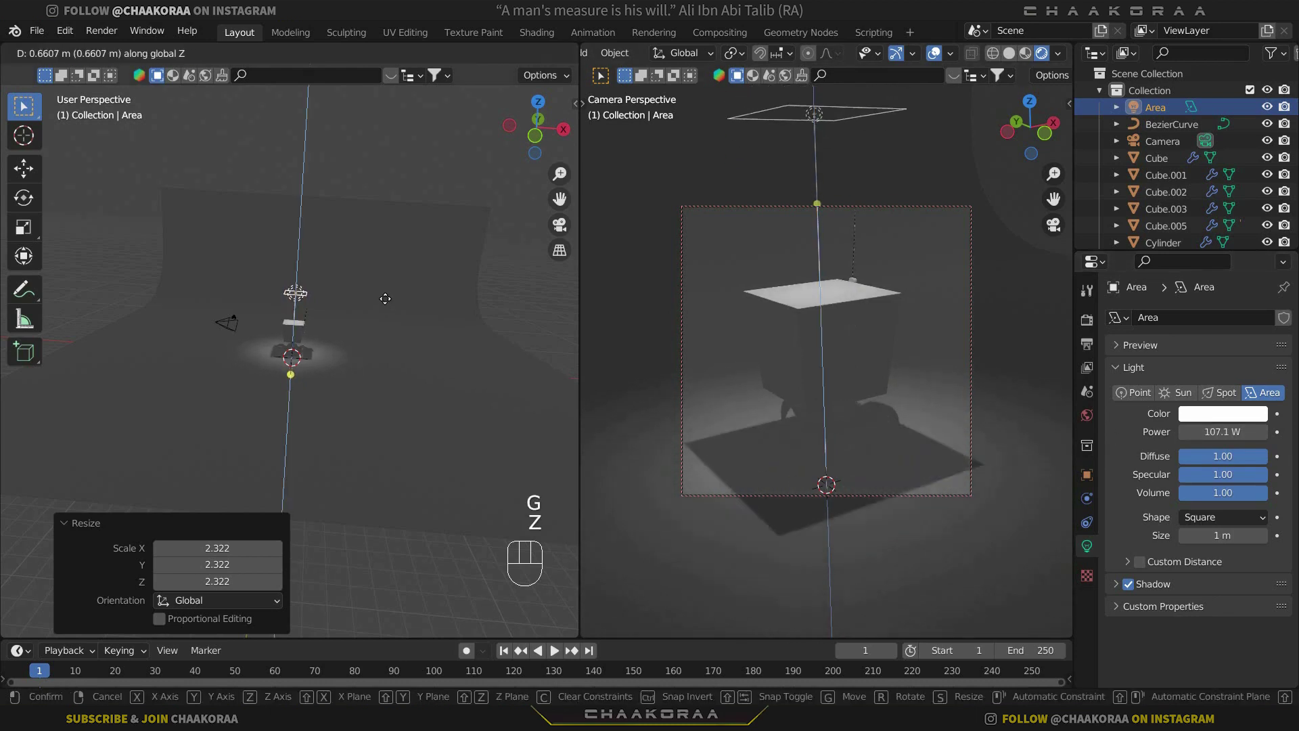
click(391, 306)
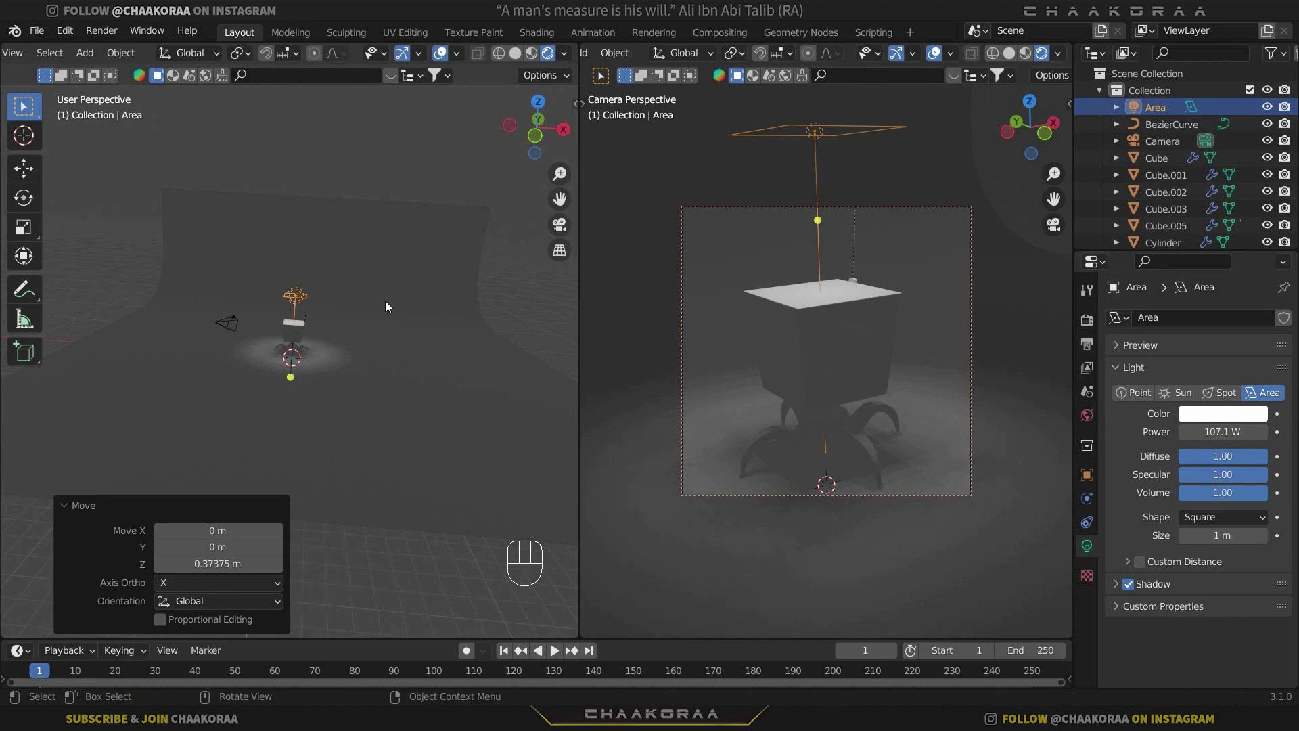
Switch to front view and duplicate the area light with Shift+D.
key(KP_1)
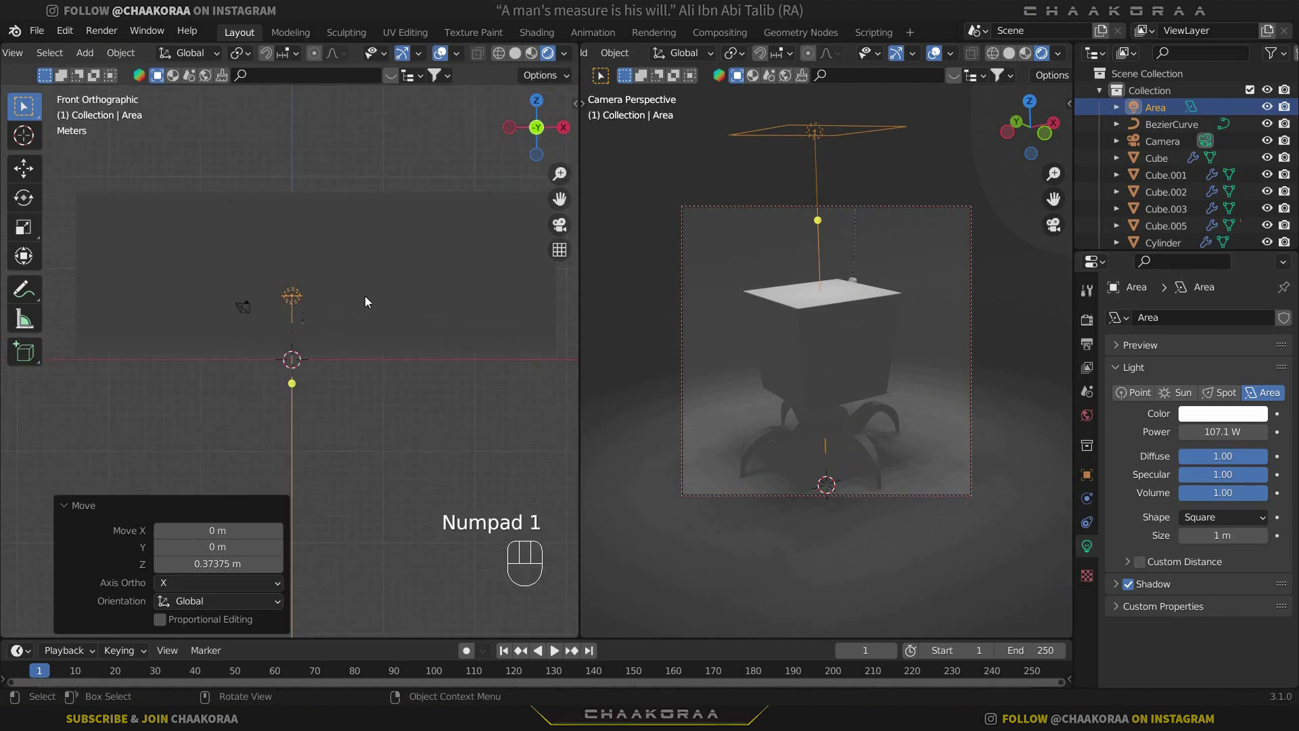
key(shift+d)
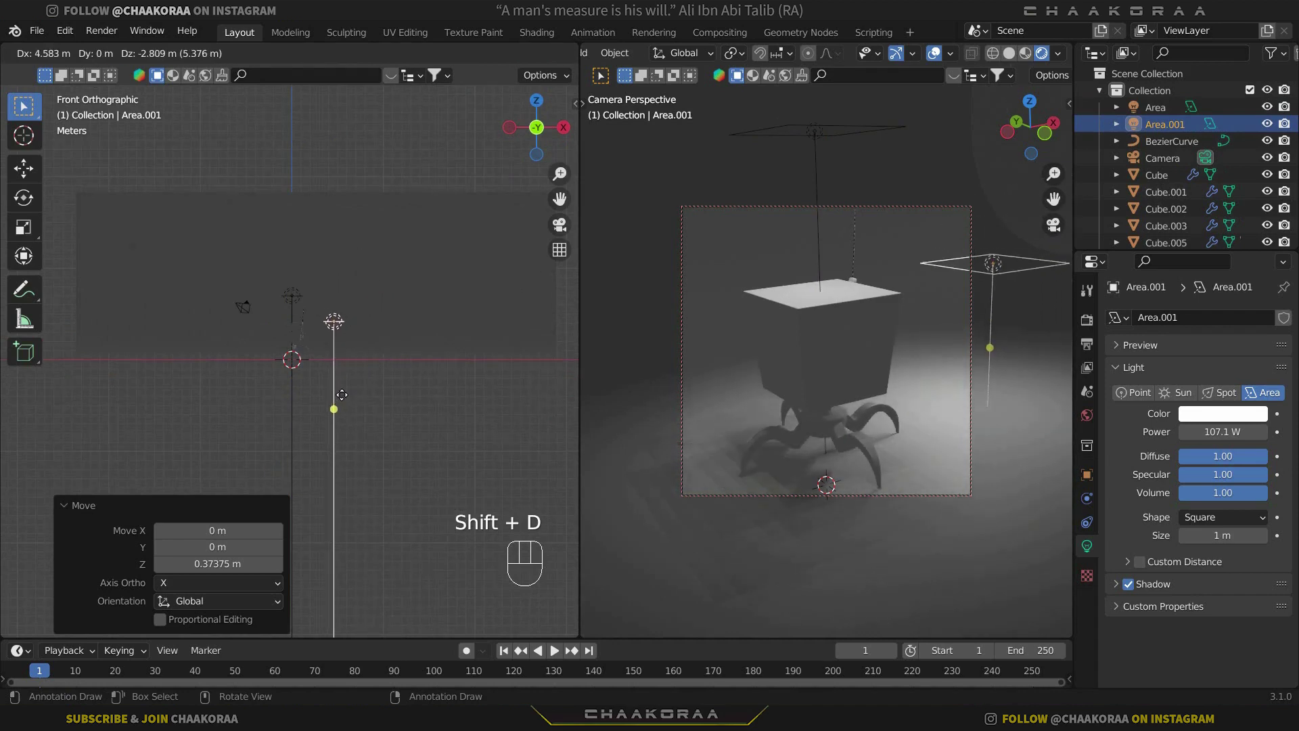
Place the duplicate light and rotate it 45 degrees around Z, viewed from above.
click(337, 395)
key(r)
key(KP_4)
key(KP_5)
key(KP_Enter)
key(KP_7)
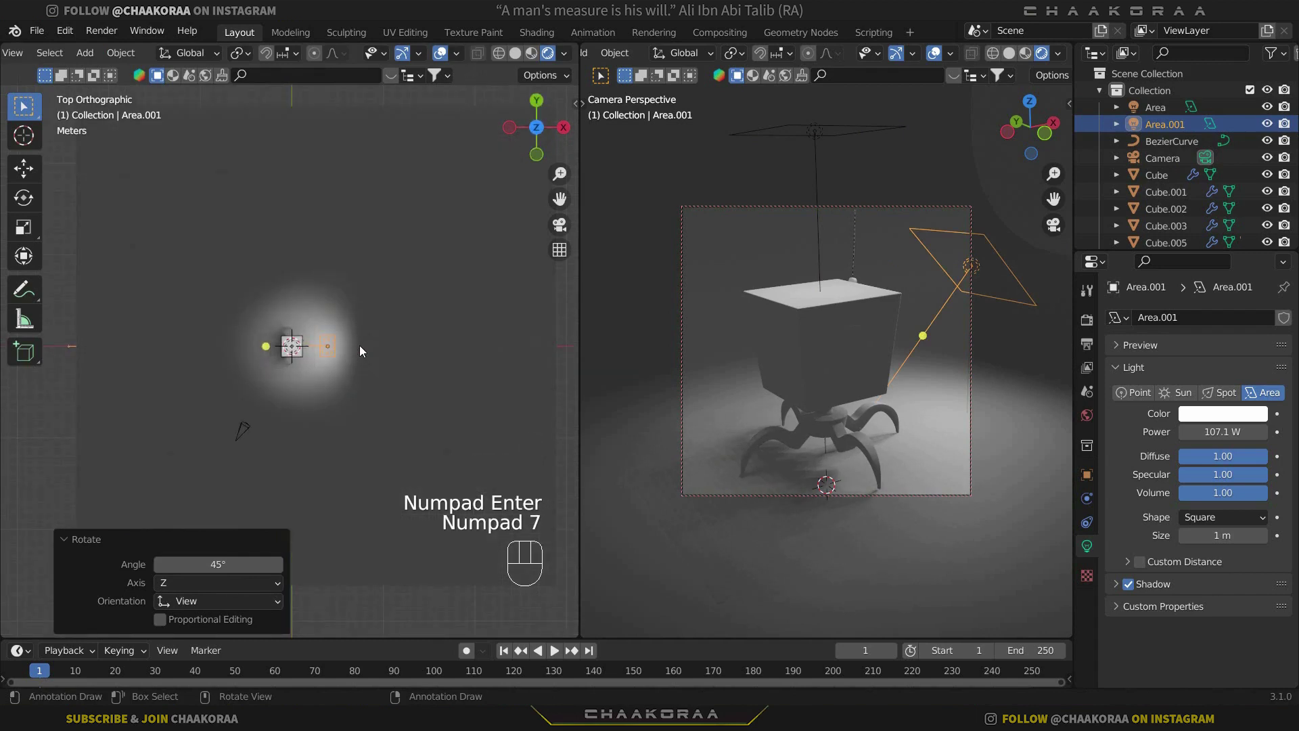
Rotate the light another 45 degrees and move it to X -0.89 m, Y -3.77 m beside the robot.
key(r)
key(KP_4)
key(KP_5)
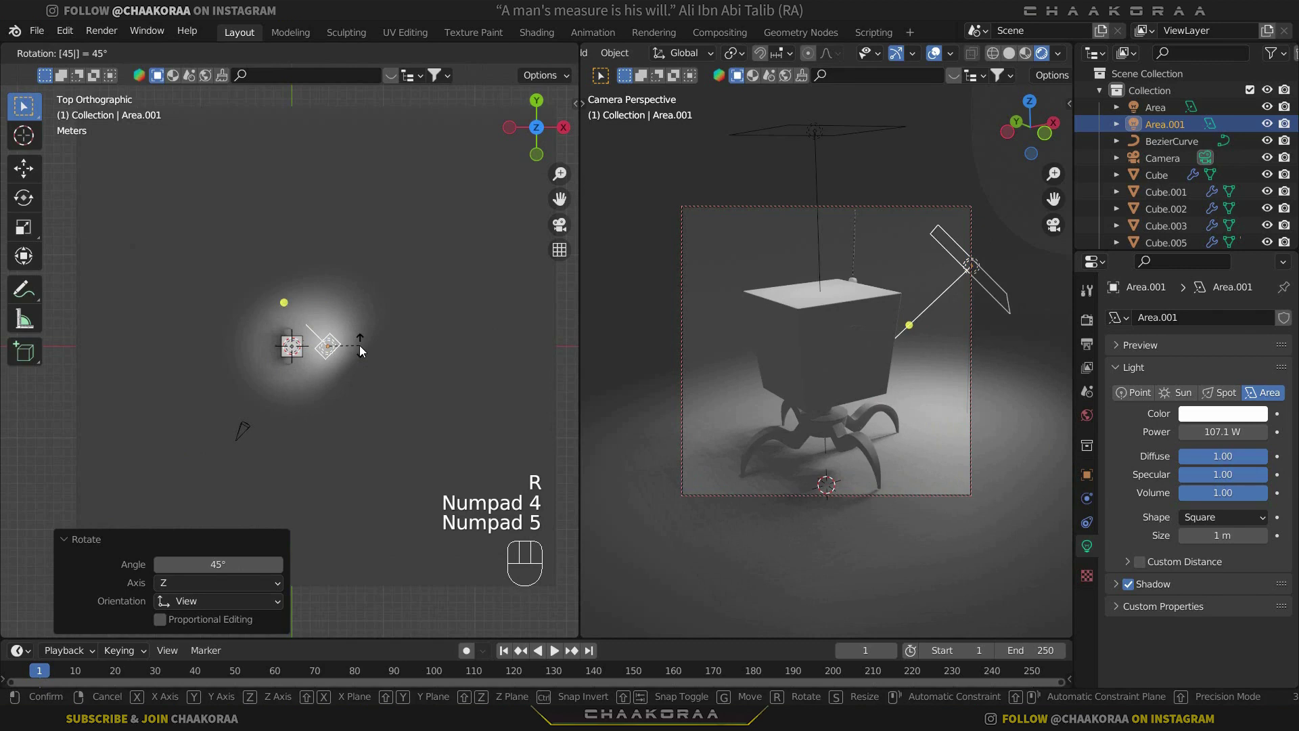
key(KP_Enter)
key(g)
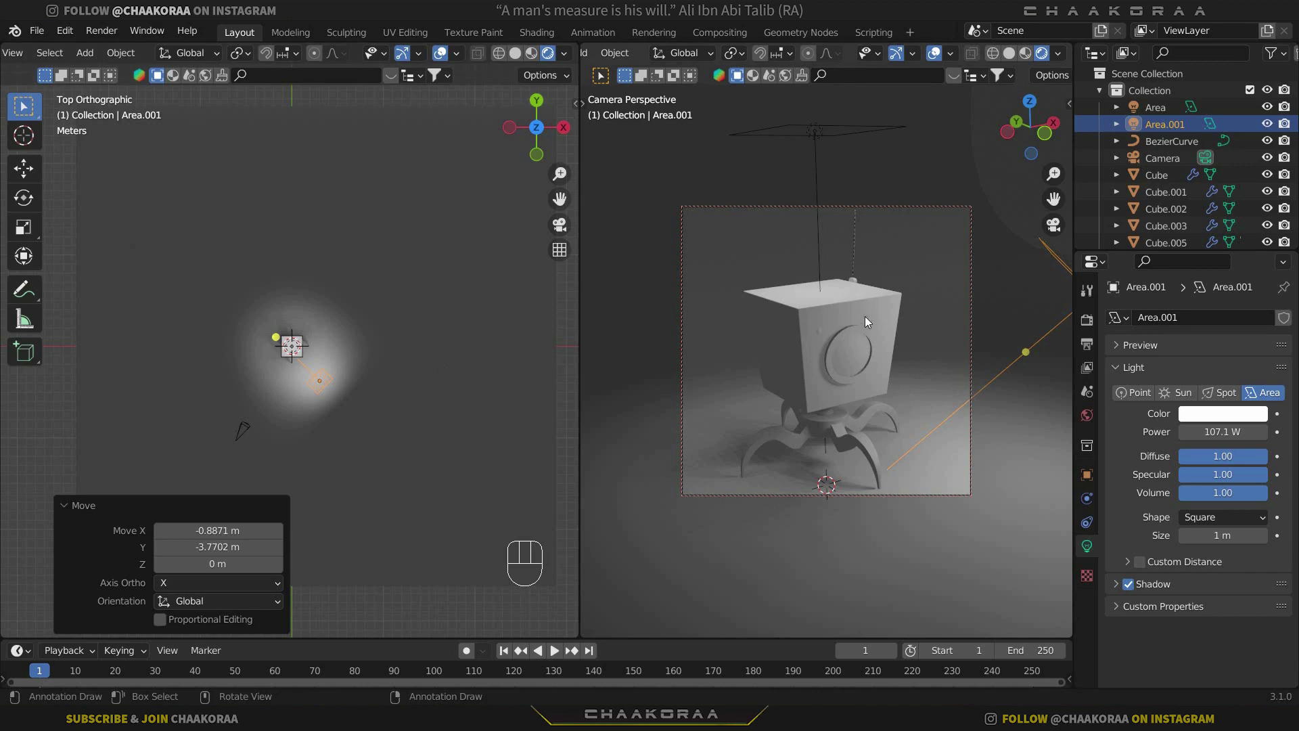
With the camera locked to the view, swing it around to frame the robot obliquely with the side light visible.
drag(889, 395, 841, 323)
drag(685, 275, 780, 337)
drag(923, 438, 902, 444)
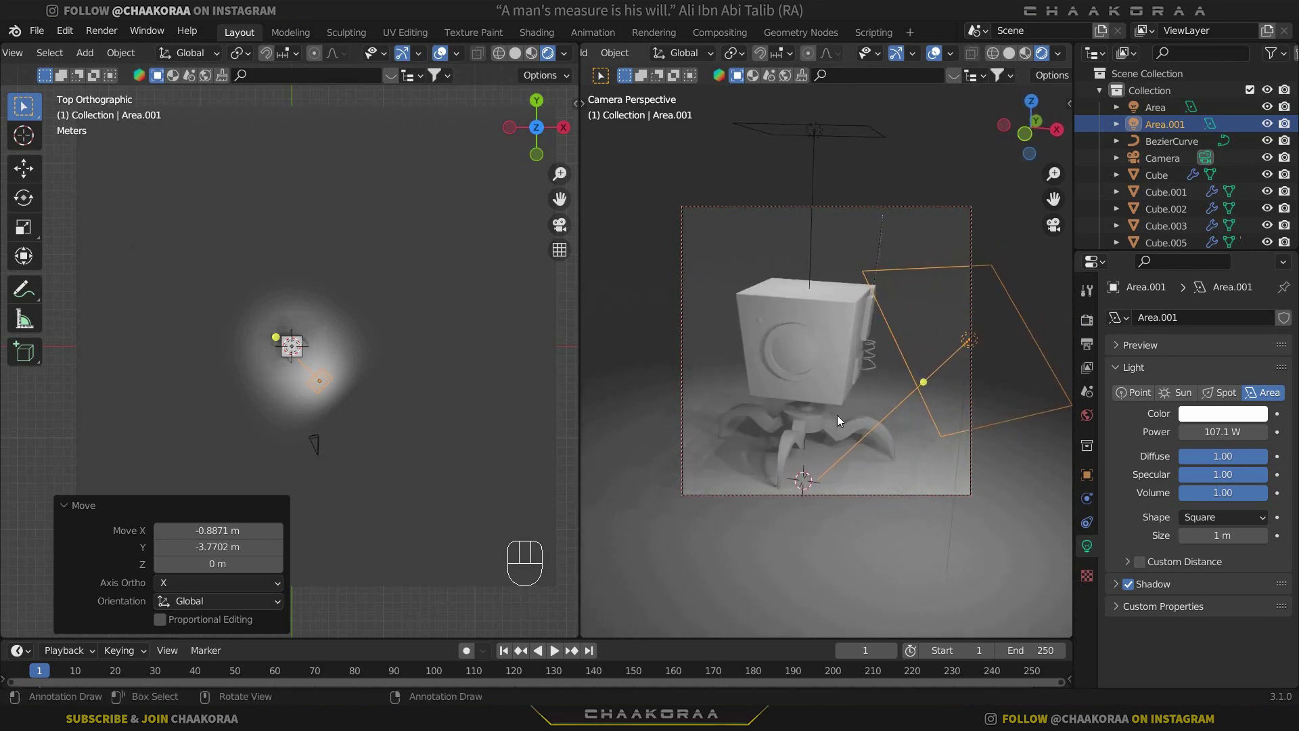
middle_click(743, 365)
drag(873, 427, 863, 418)
middle_click(863, 419)
drag(857, 419, 857, 415)
click(859, 418)
drag(860, 418, 860, 419)
Turn off Camera to View lock and hide viewport overlays in the camera view.
key(n)
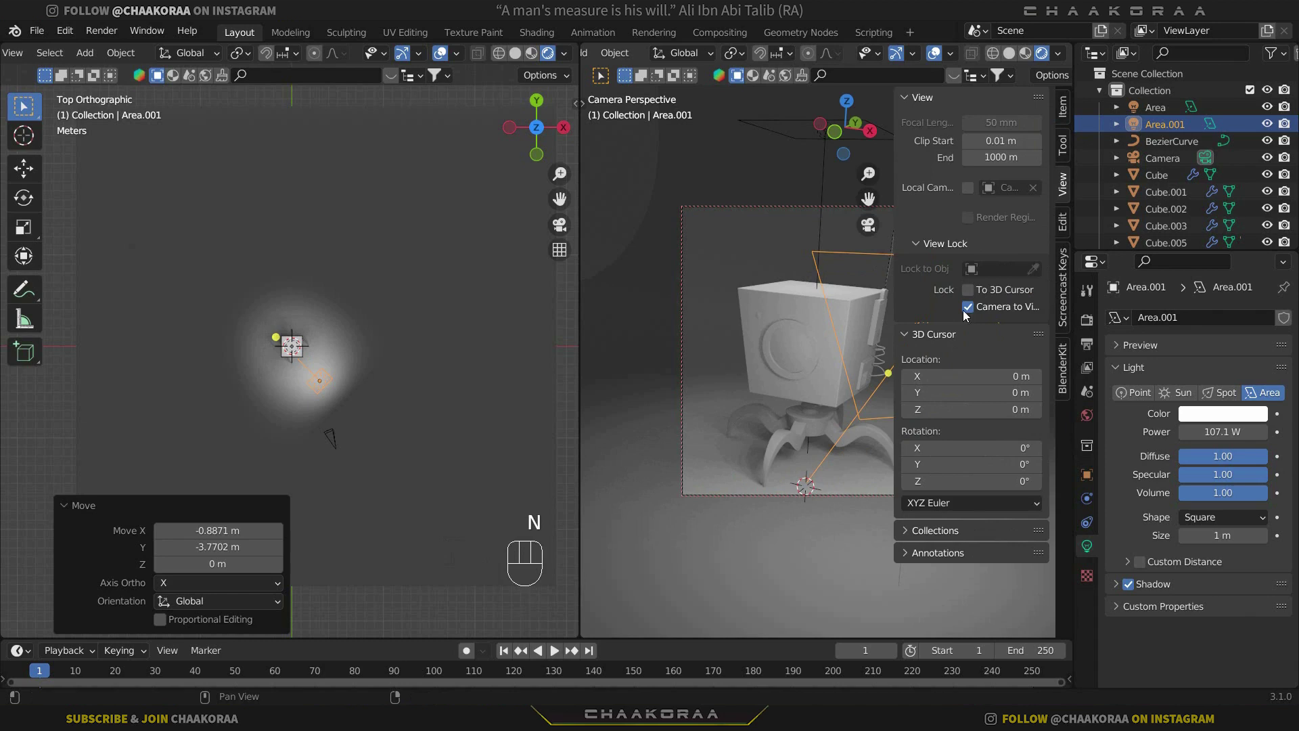
click(973, 312)
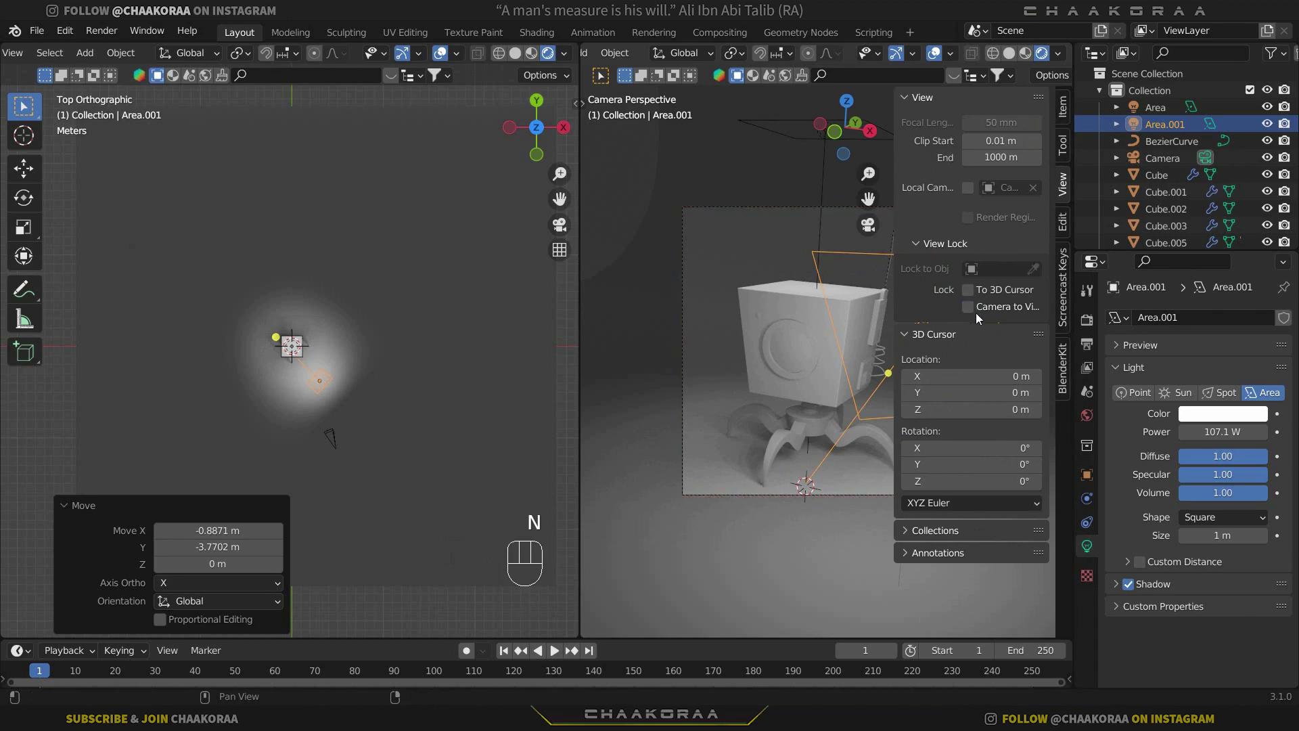
key(n)
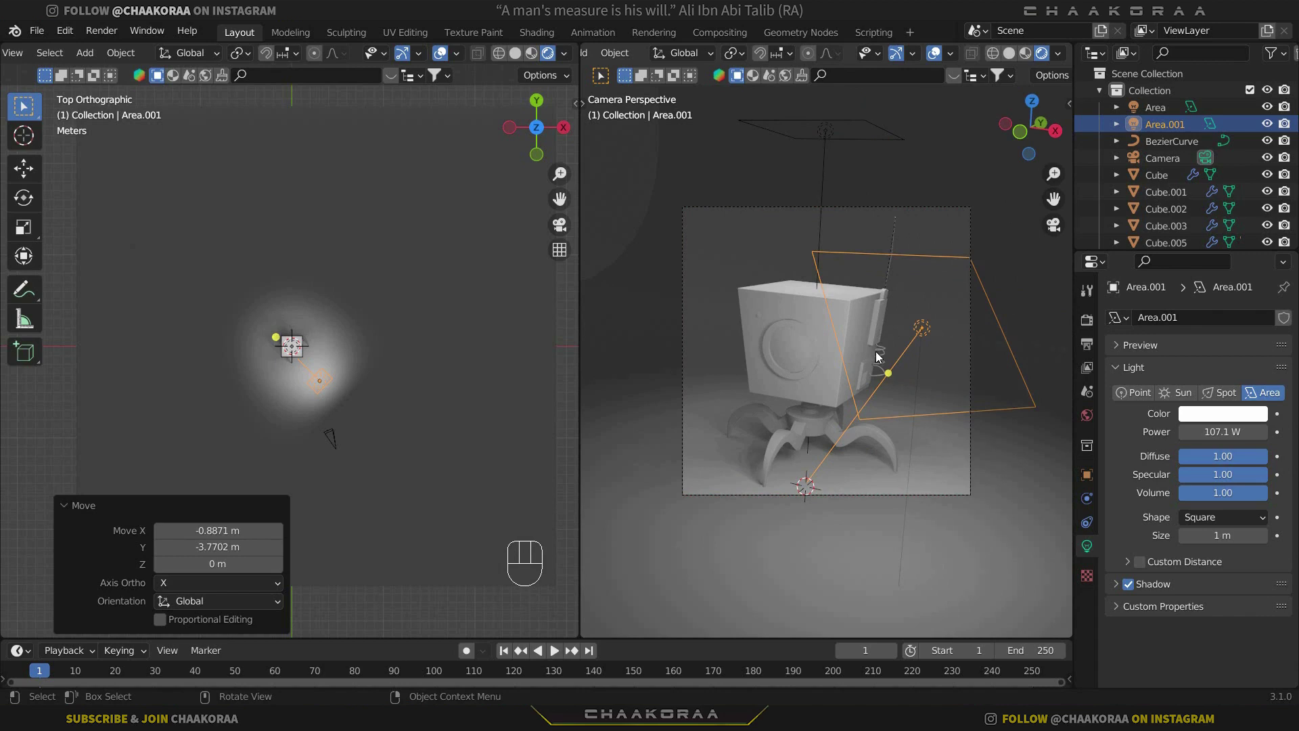
drag(940, 60, 889, 59)
click(892, 56)
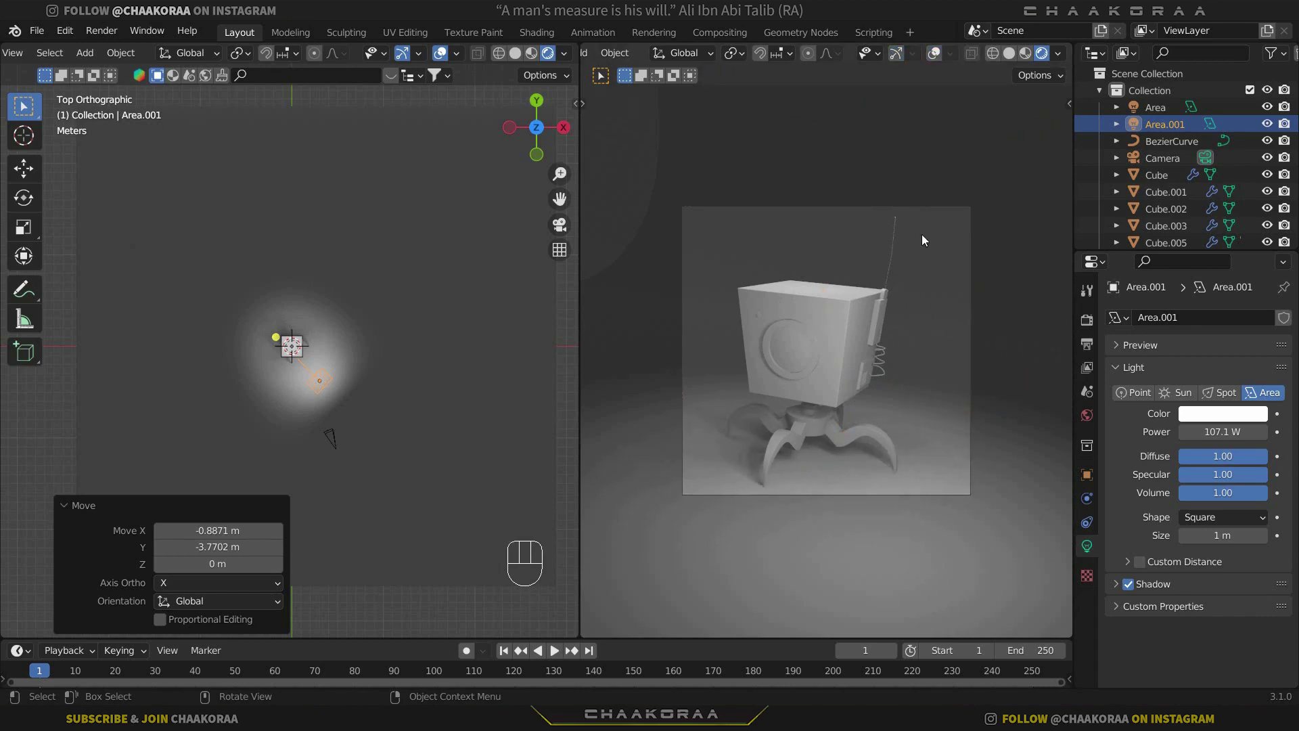
Frame the robot in the camera view and reposition Area.001 from top view.
key(Home)
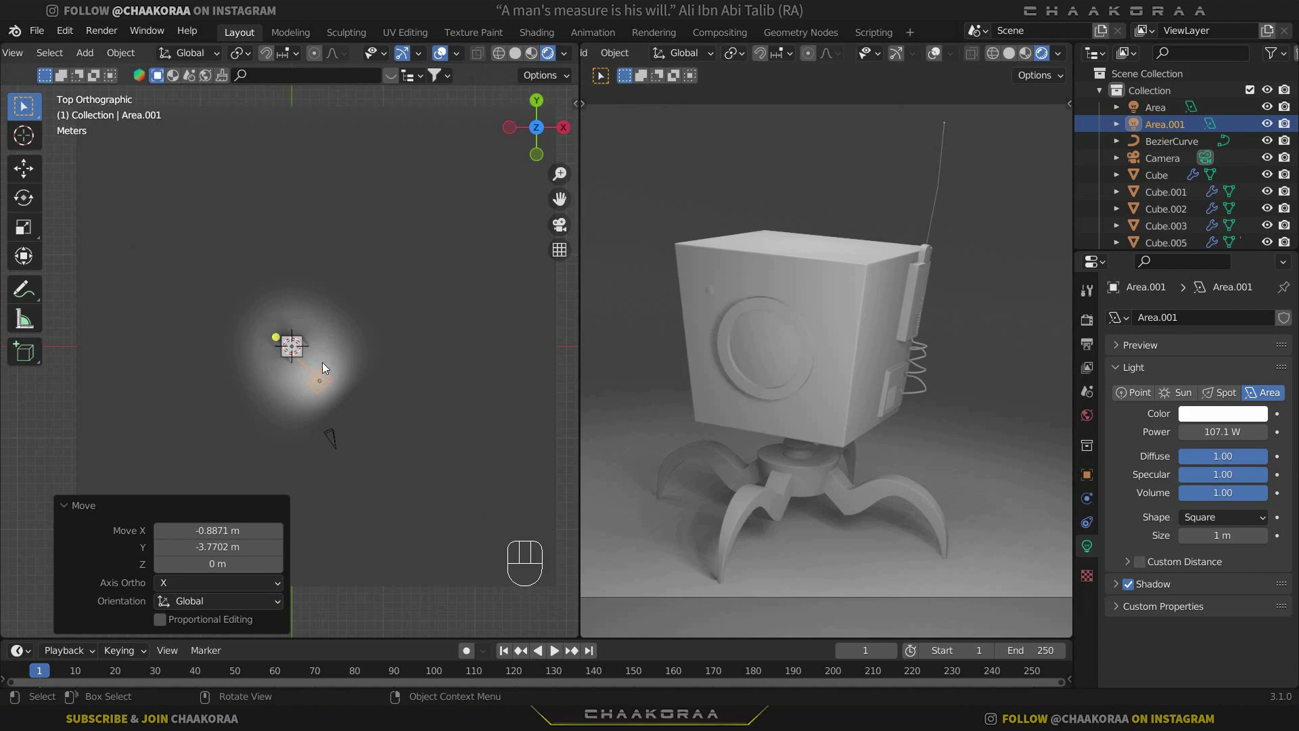
drag(287, 337, 321, 294)
drag(334, 310, 391, 298)
key(KP_7)
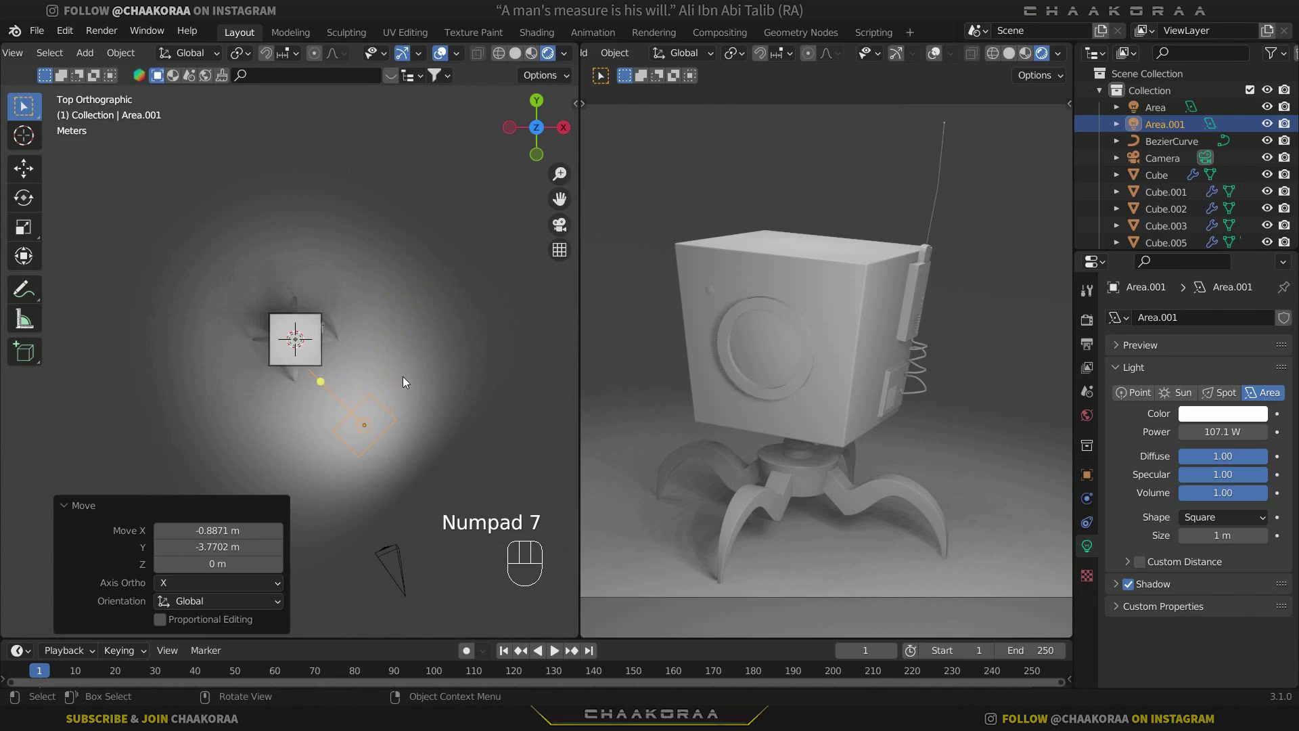
key(g)
click(436, 353)
Rotate Area.001 about -16° around Z so it aims at the robot's side.
key(r)
click(429, 293)
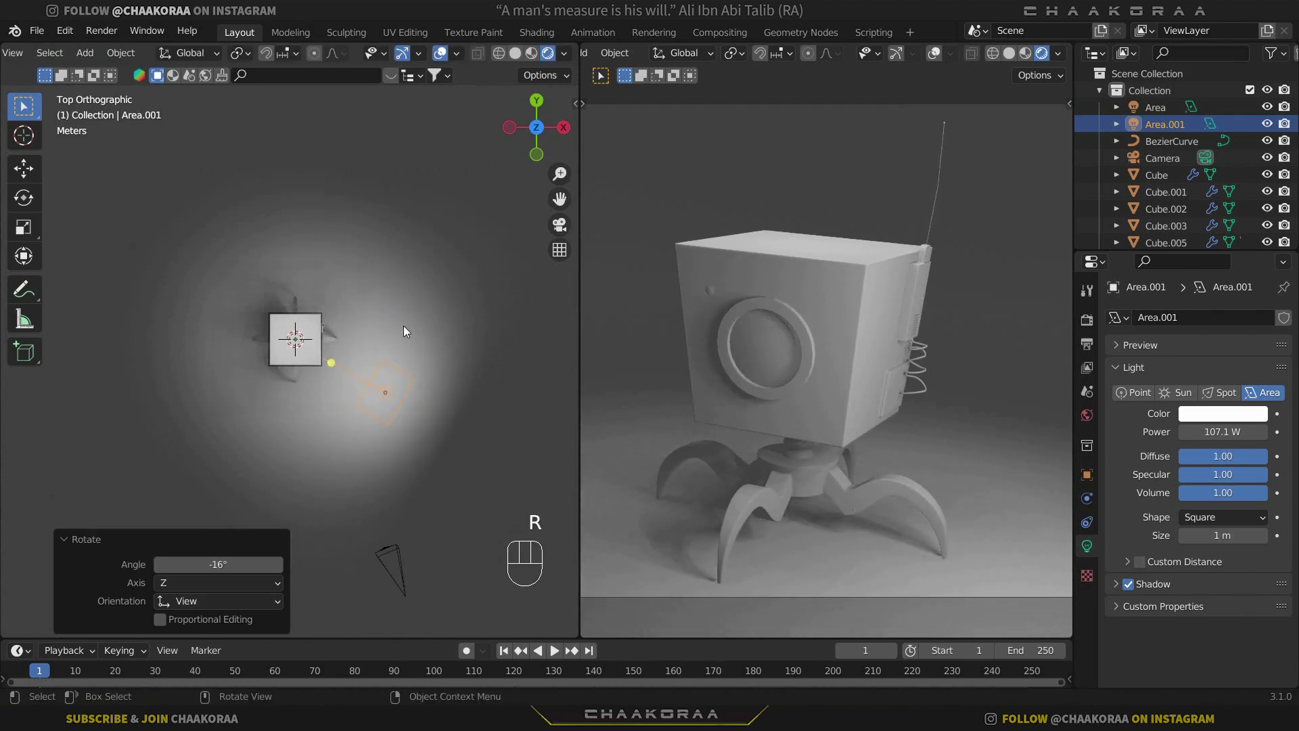
key(ctrl+z)
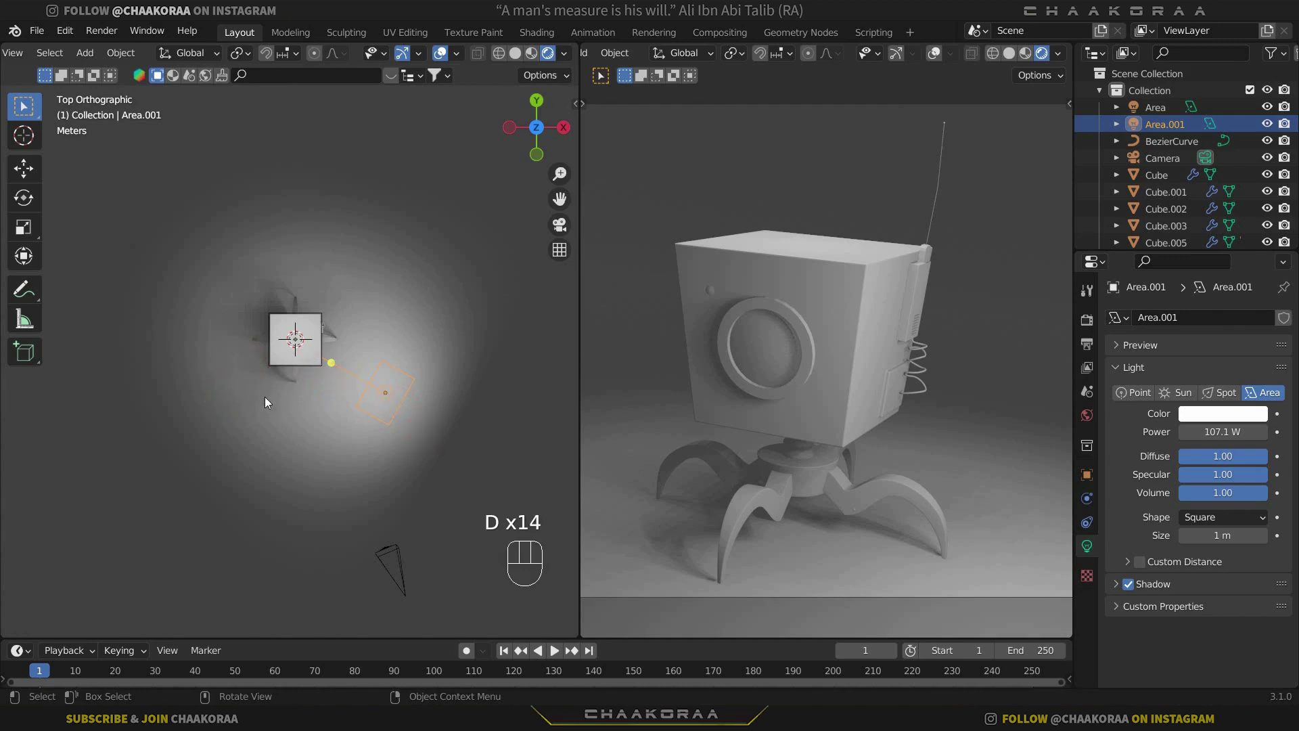
drag(237, 374, 406, 338)
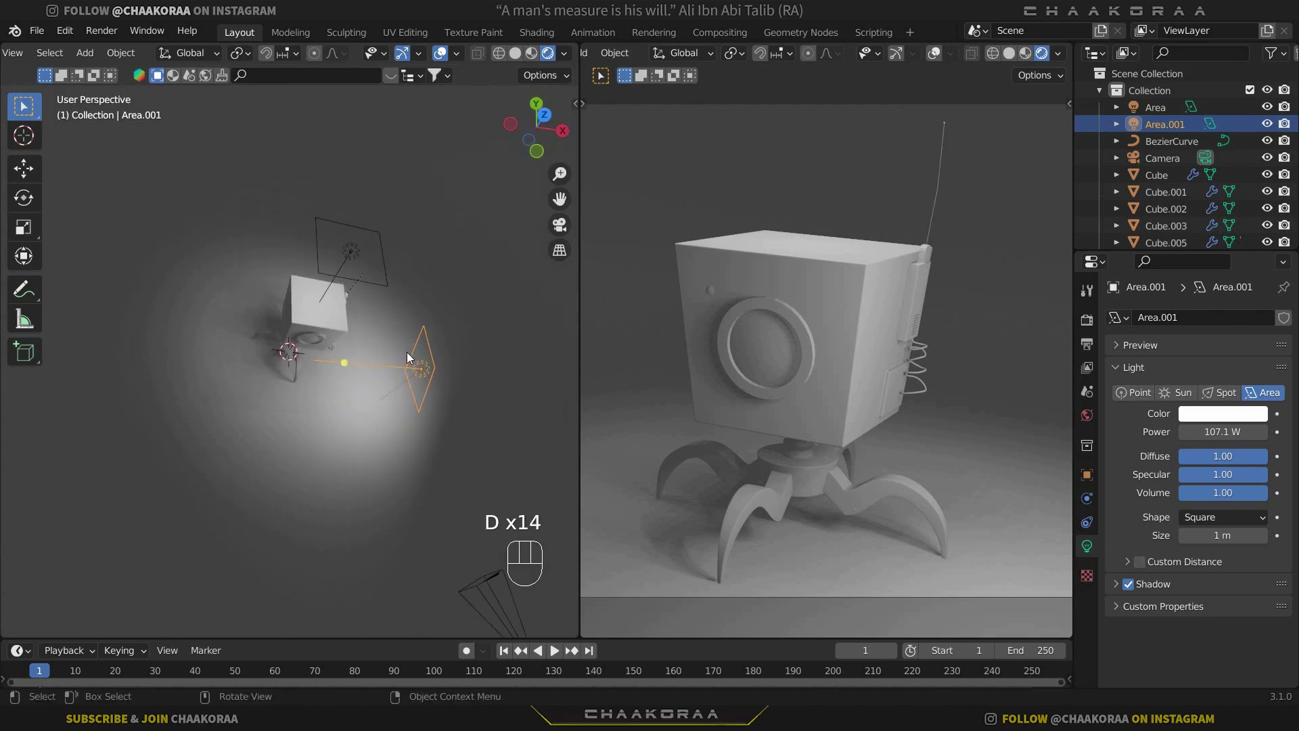
Duplicate the area light as Area.002 and rotate it about 122° toward the robot.
key(KP_7)
key(shift+d)
click(226, 363)
key(r)
click(208, 467)
drag(302, 318, 348, 289)
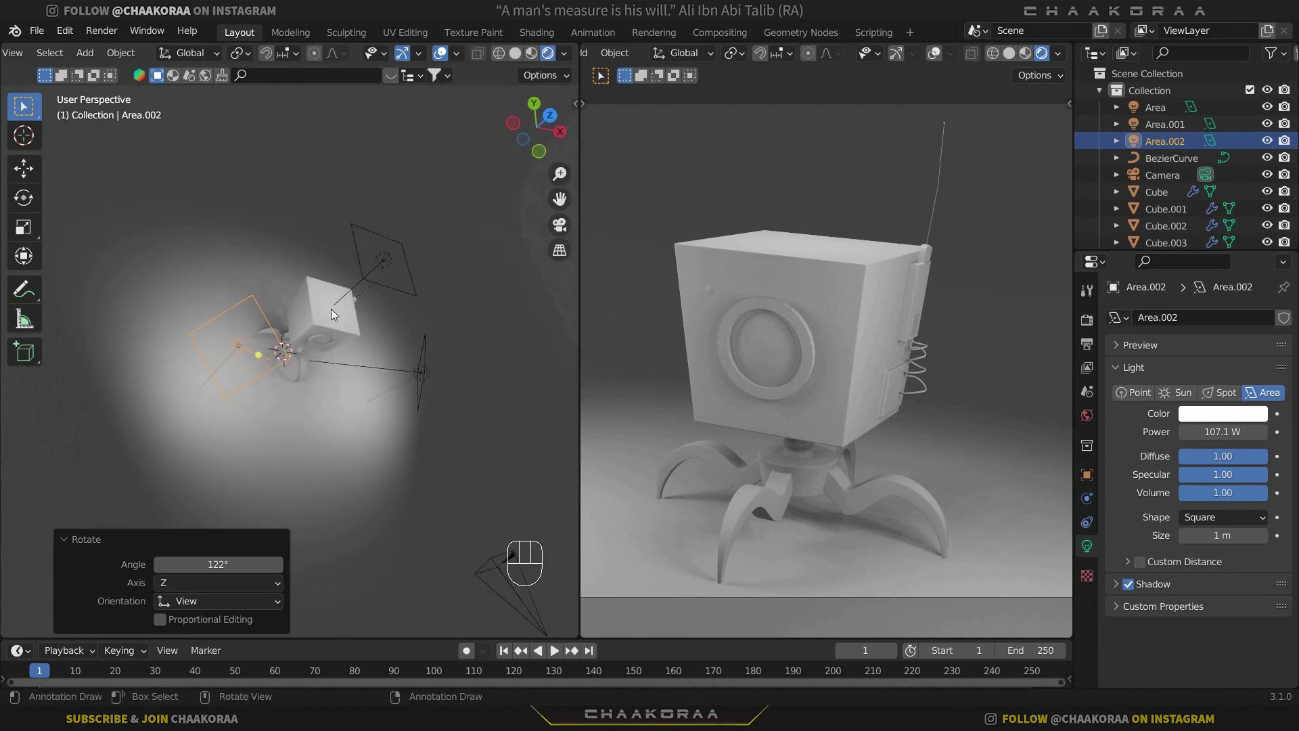
Move Area.002 about 0.71 m in X and 0.68 m in Y to the robot's other side.
key(KP_7)
key(g)
click(349, 293)
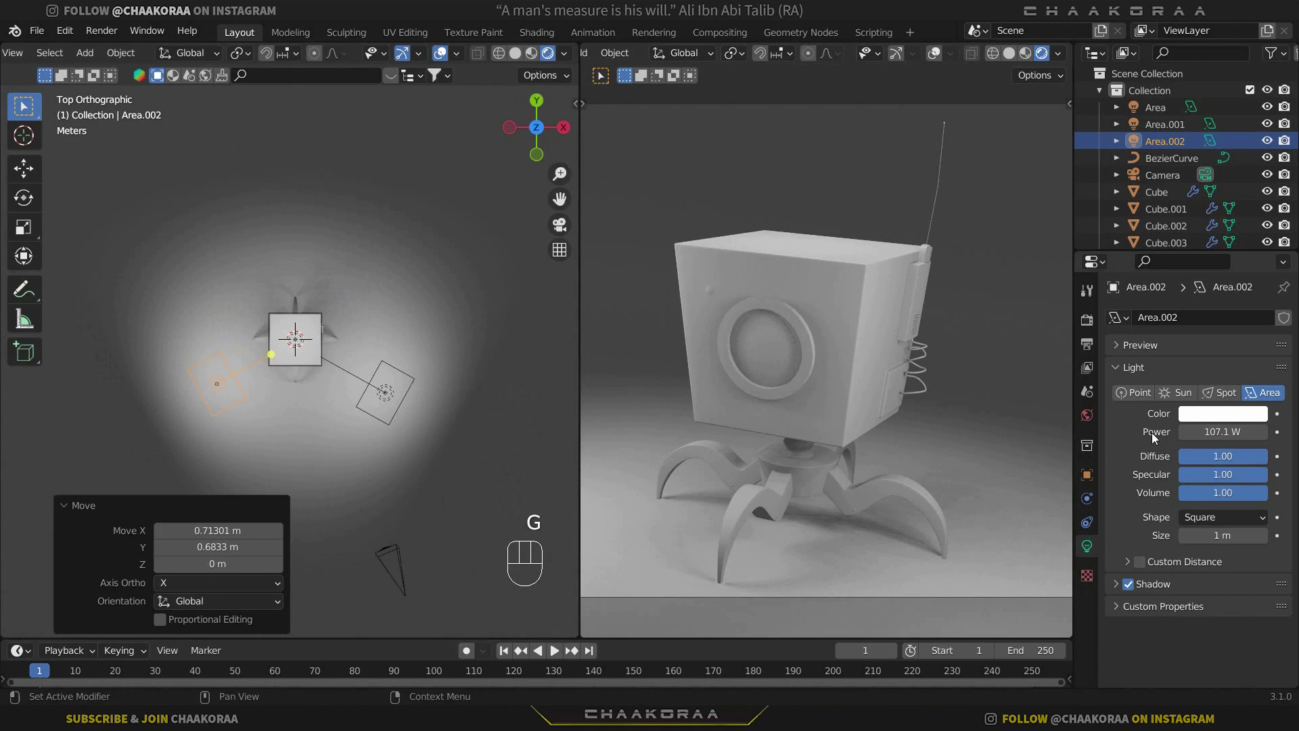
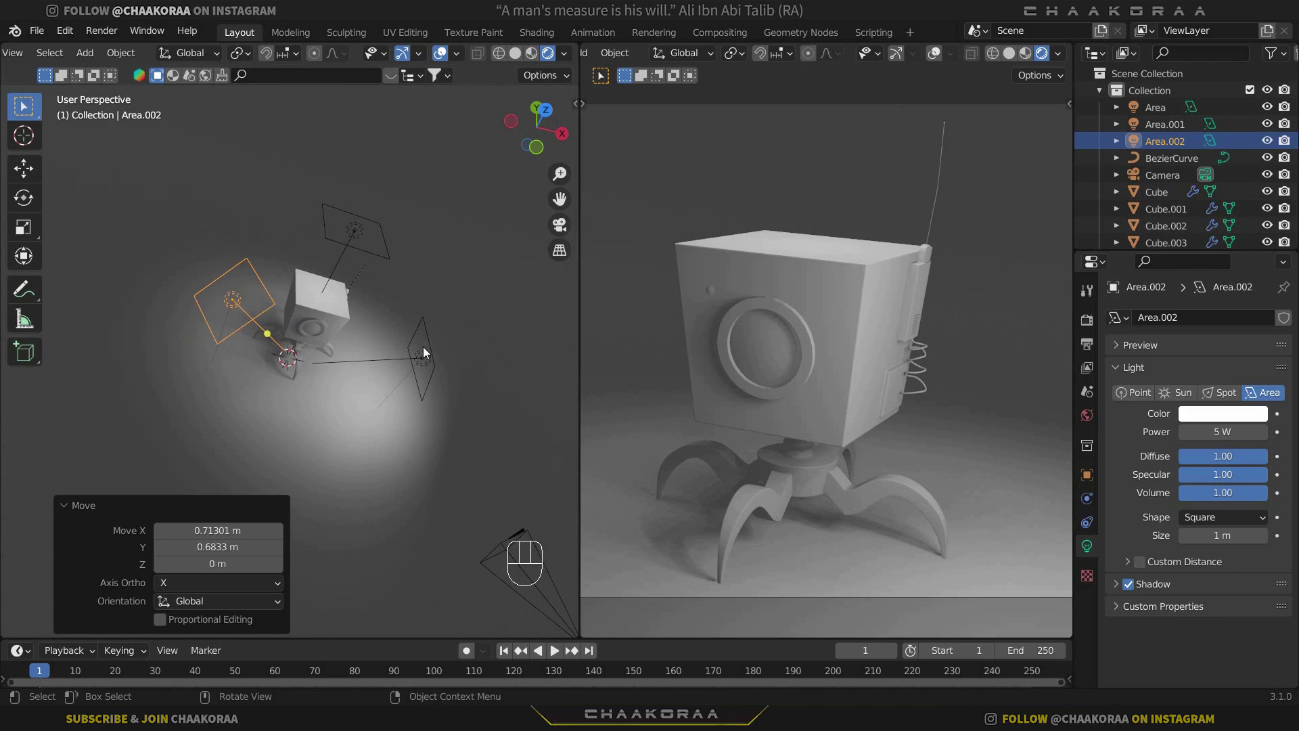
drag(380, 316, 341, 387)
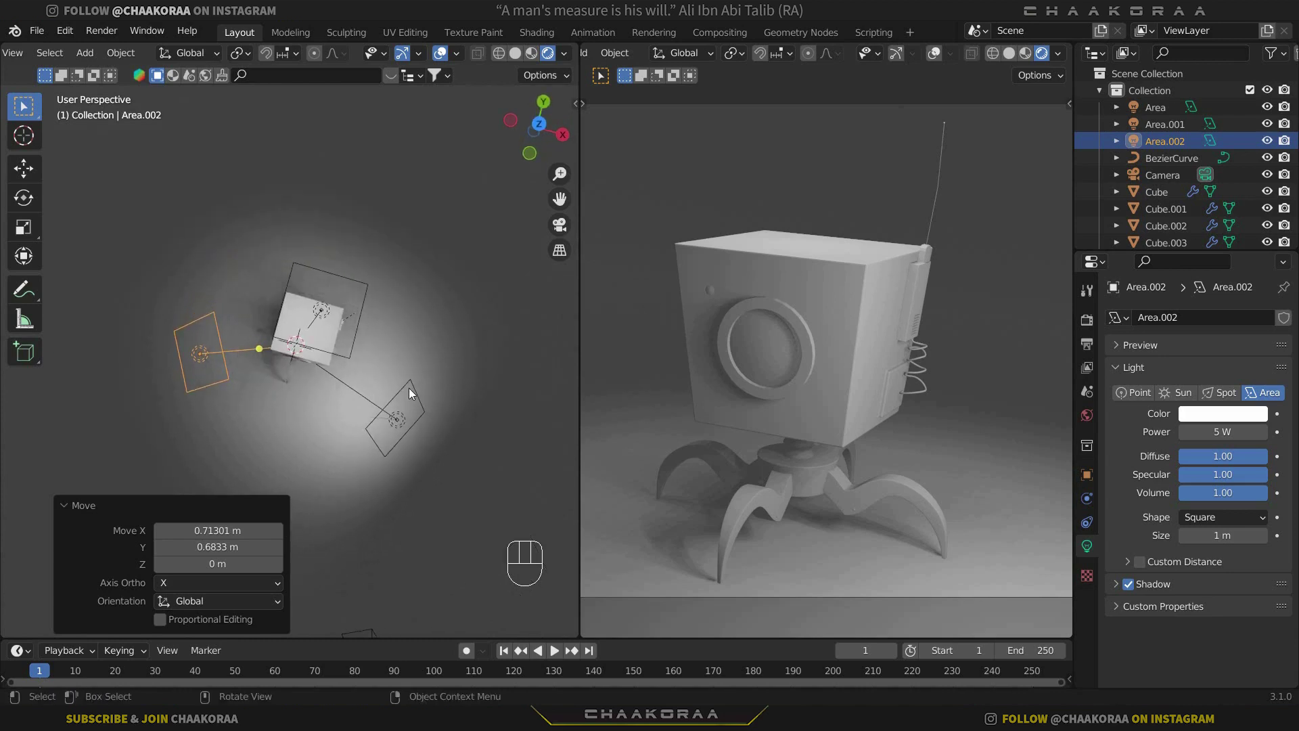
Duplicate the overhead light as Area.003, tilt it about 11° and place it behind the robot's head.
click(367, 288)
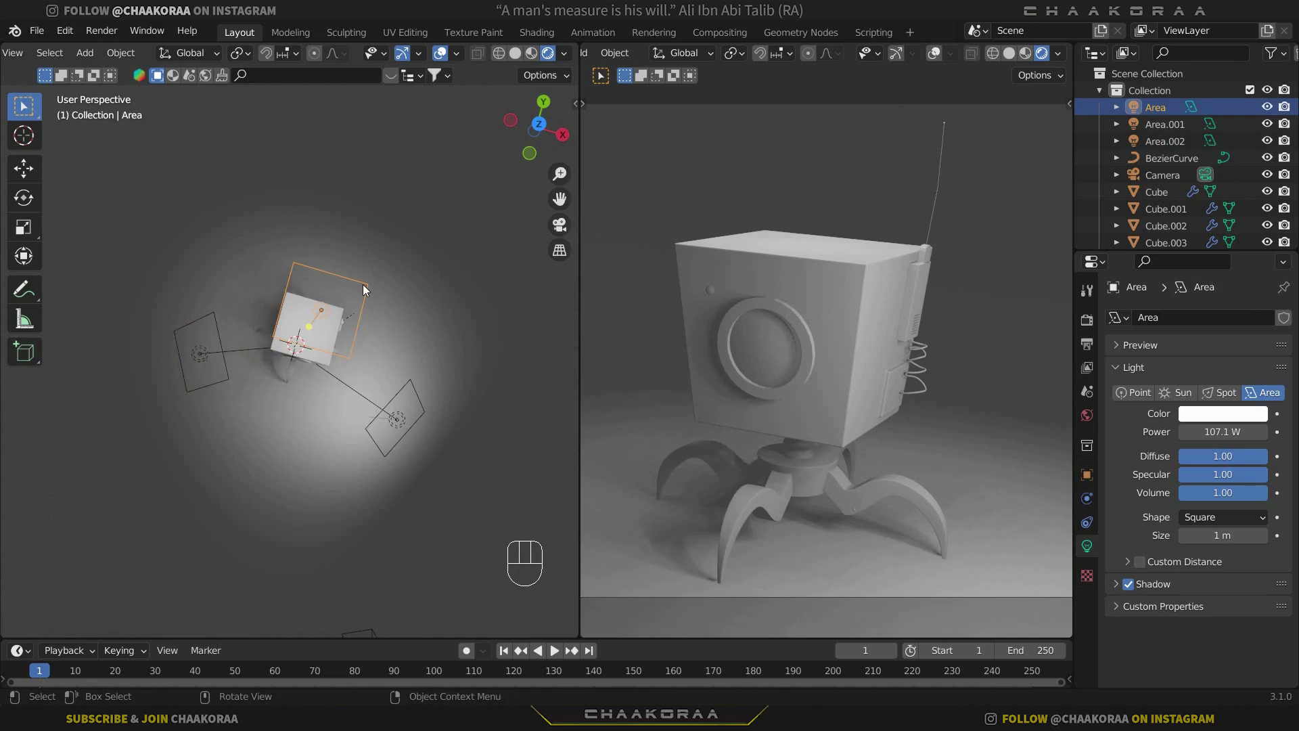
key(KP_3)
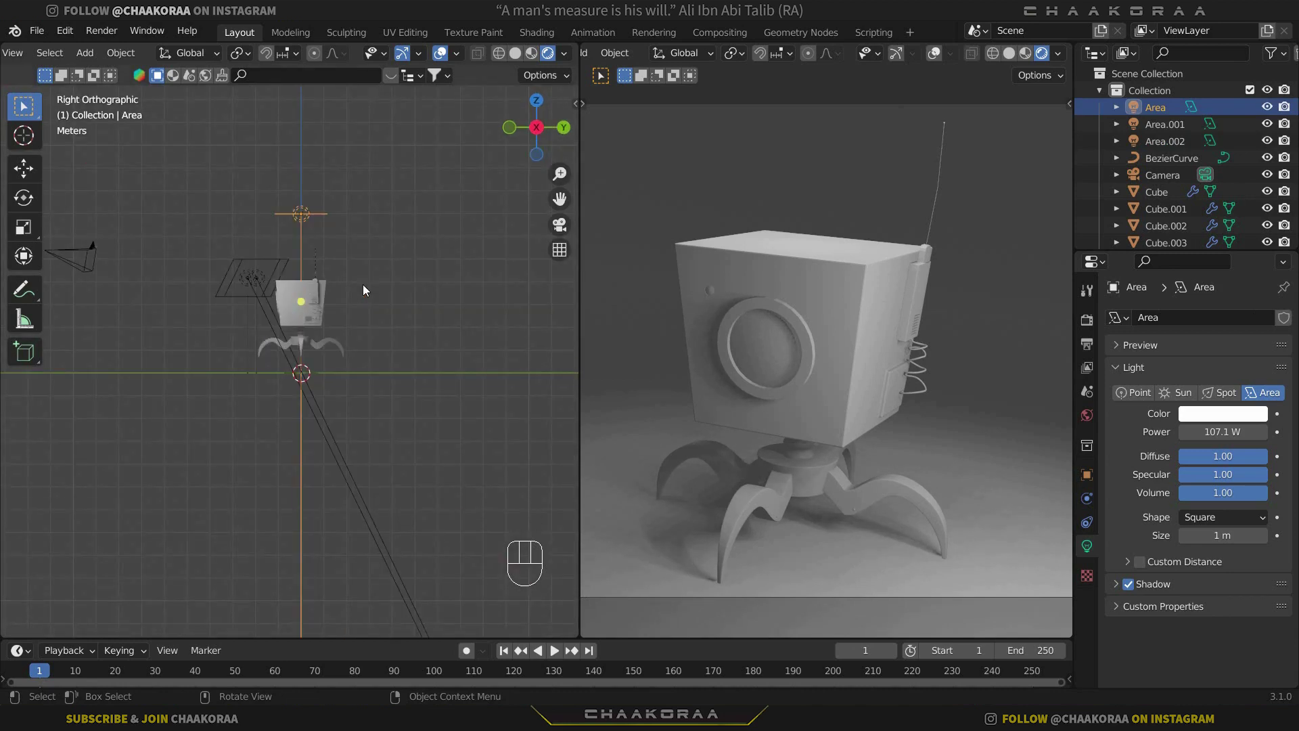
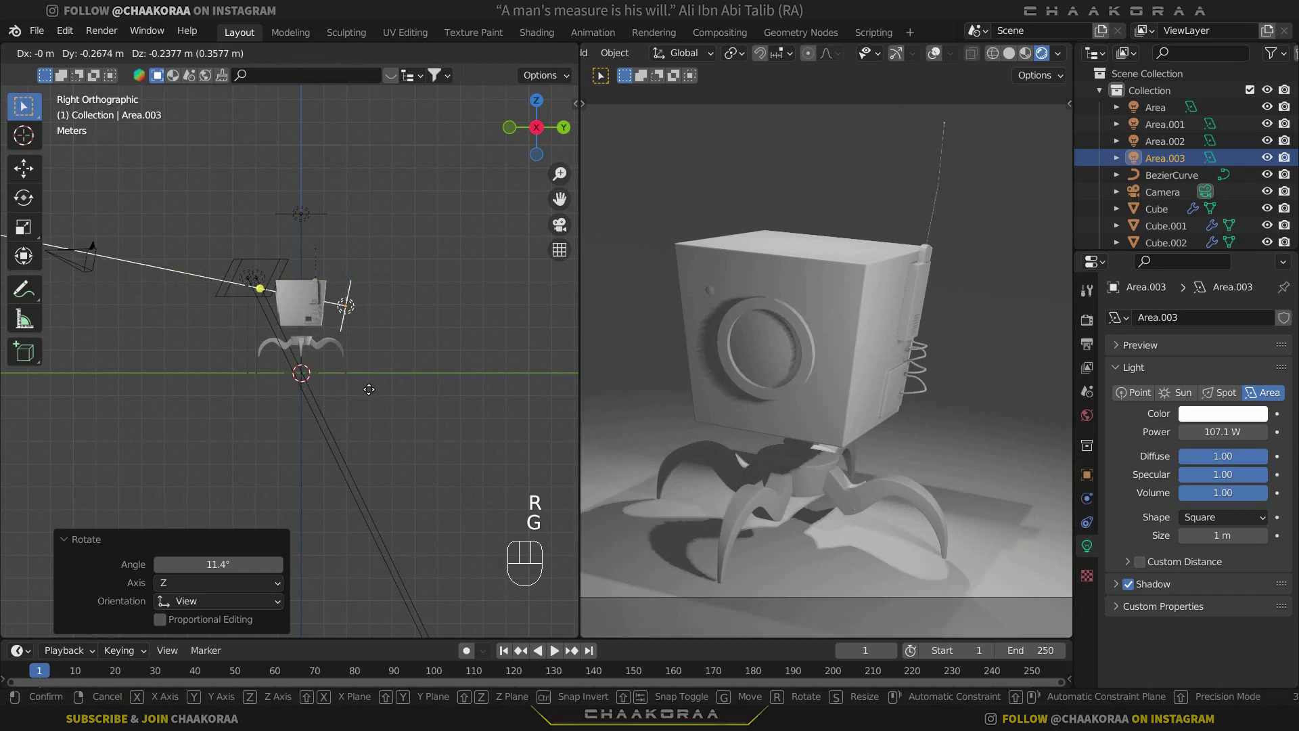
click(375, 394)
drag(312, 294, 254, 296)
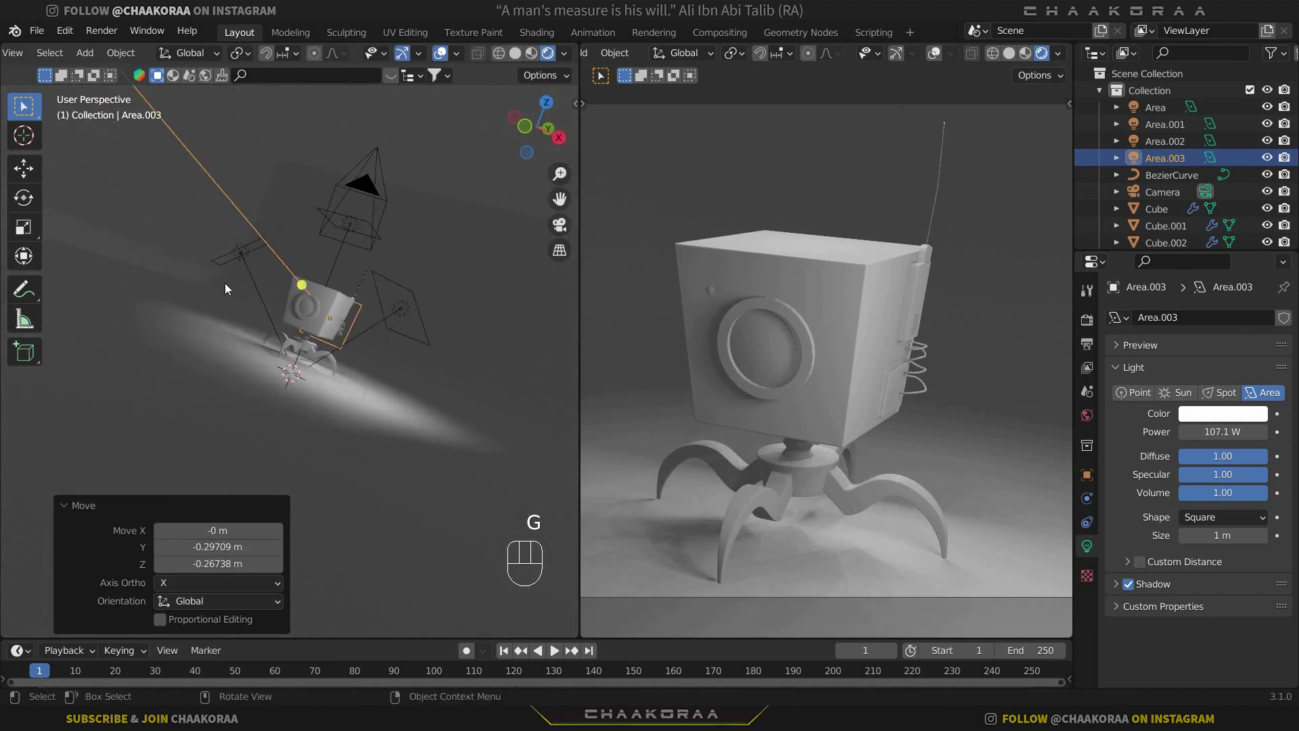
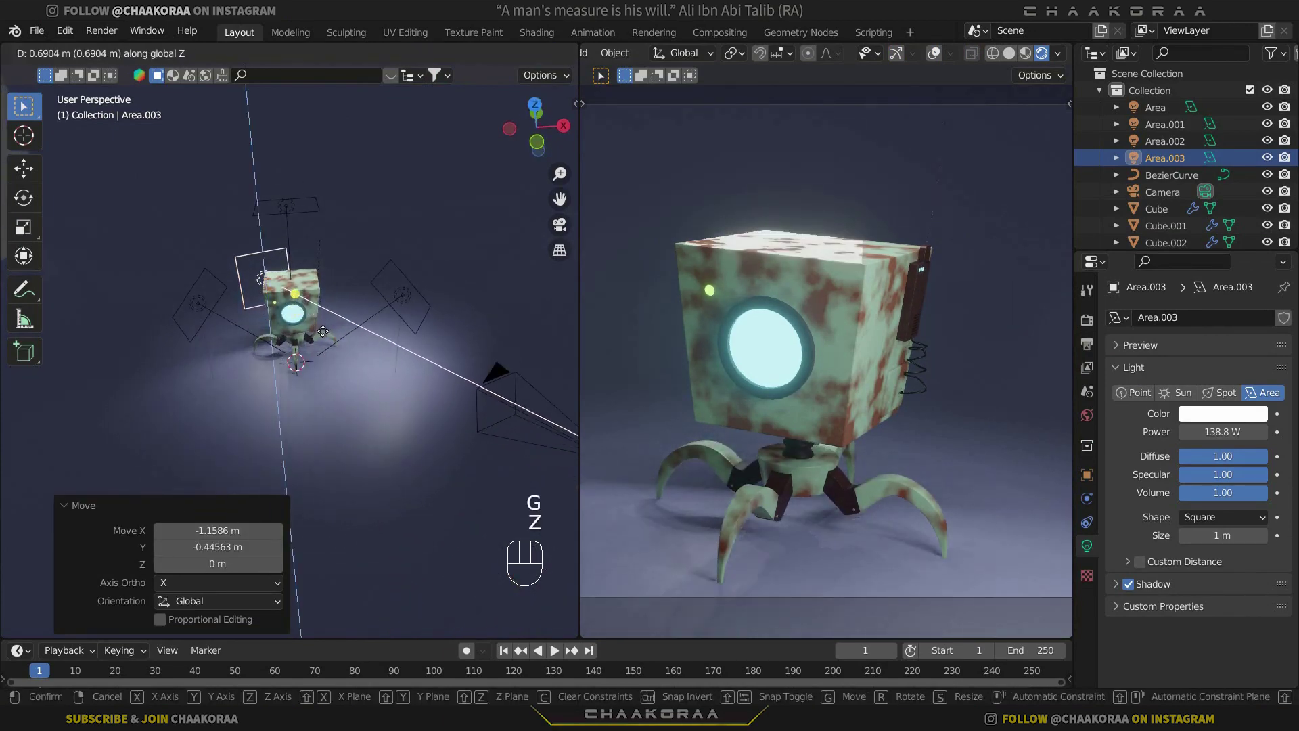
Raise Area.003 about 0.31 m along Z to adjust its height beside the robot.
click(323, 335)
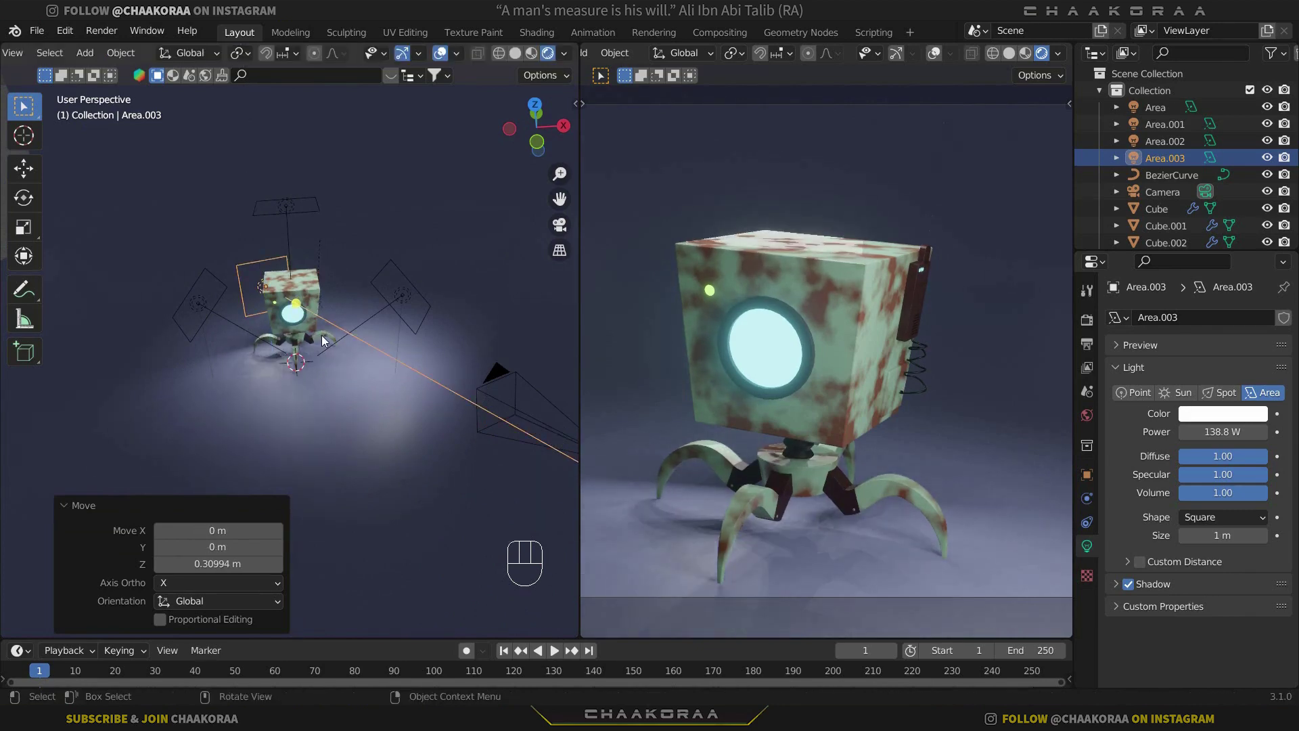
key(g)
key(z)
click(359, 353)
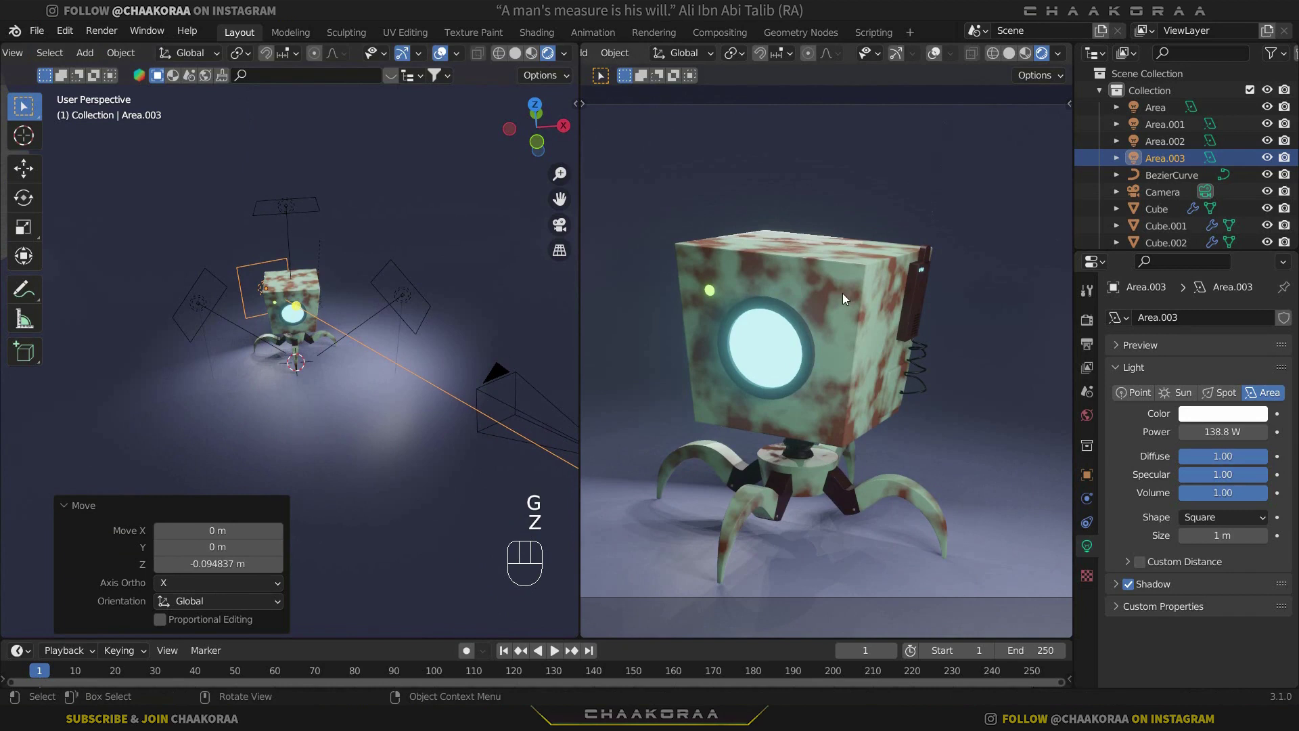
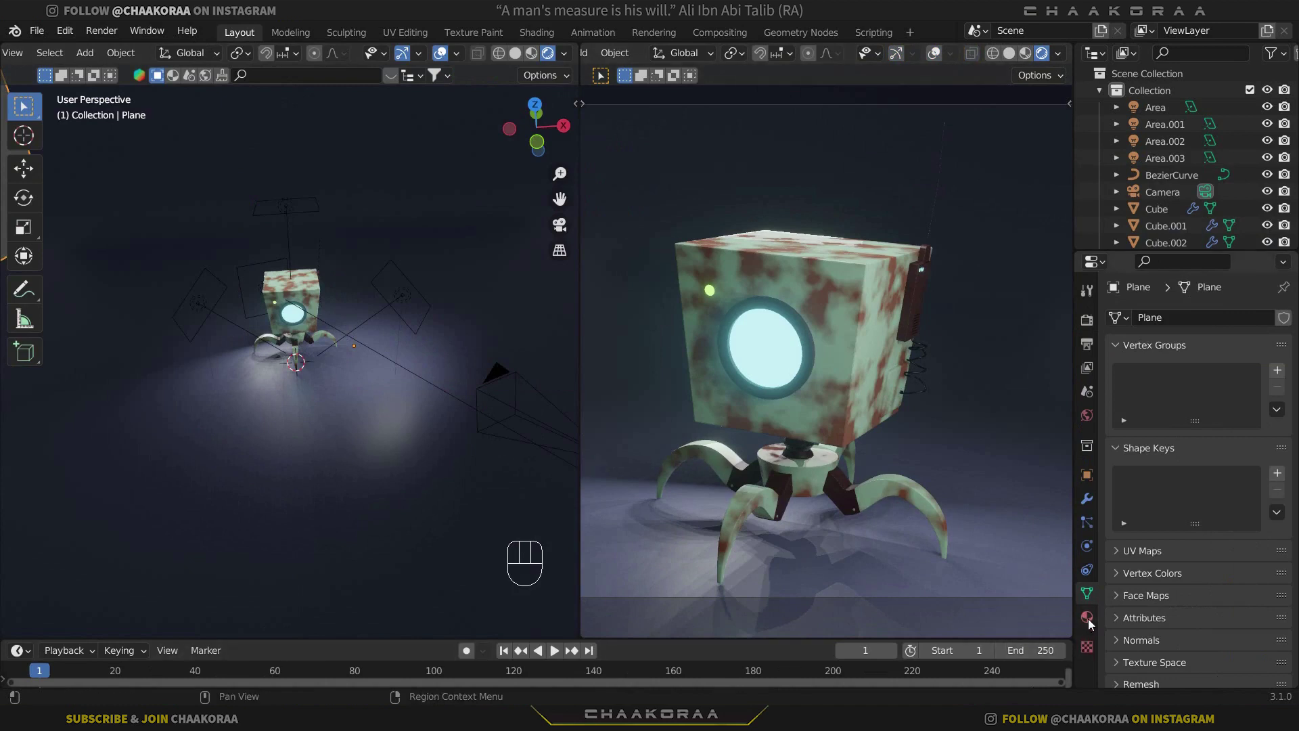
Adjust the Floor material's purple colour and orbit around the robot to check the result.
click(1235, 575)
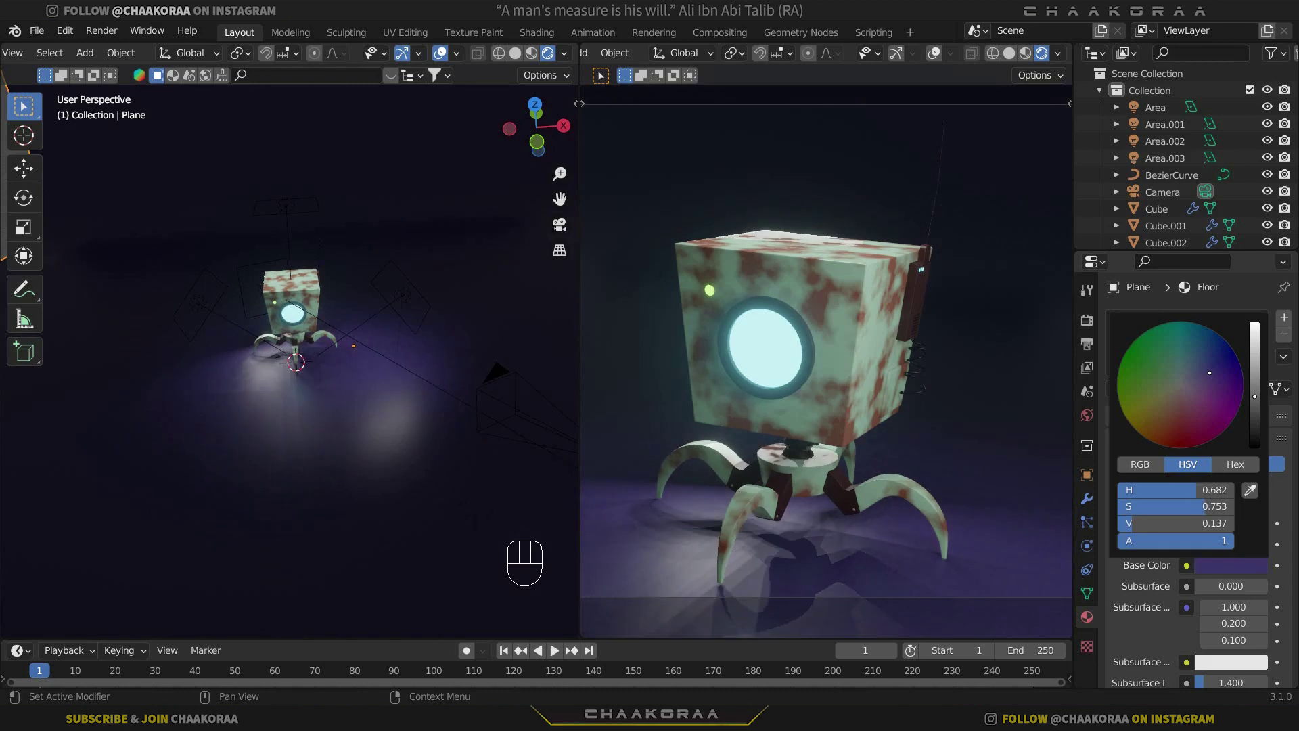
click(852, 277)
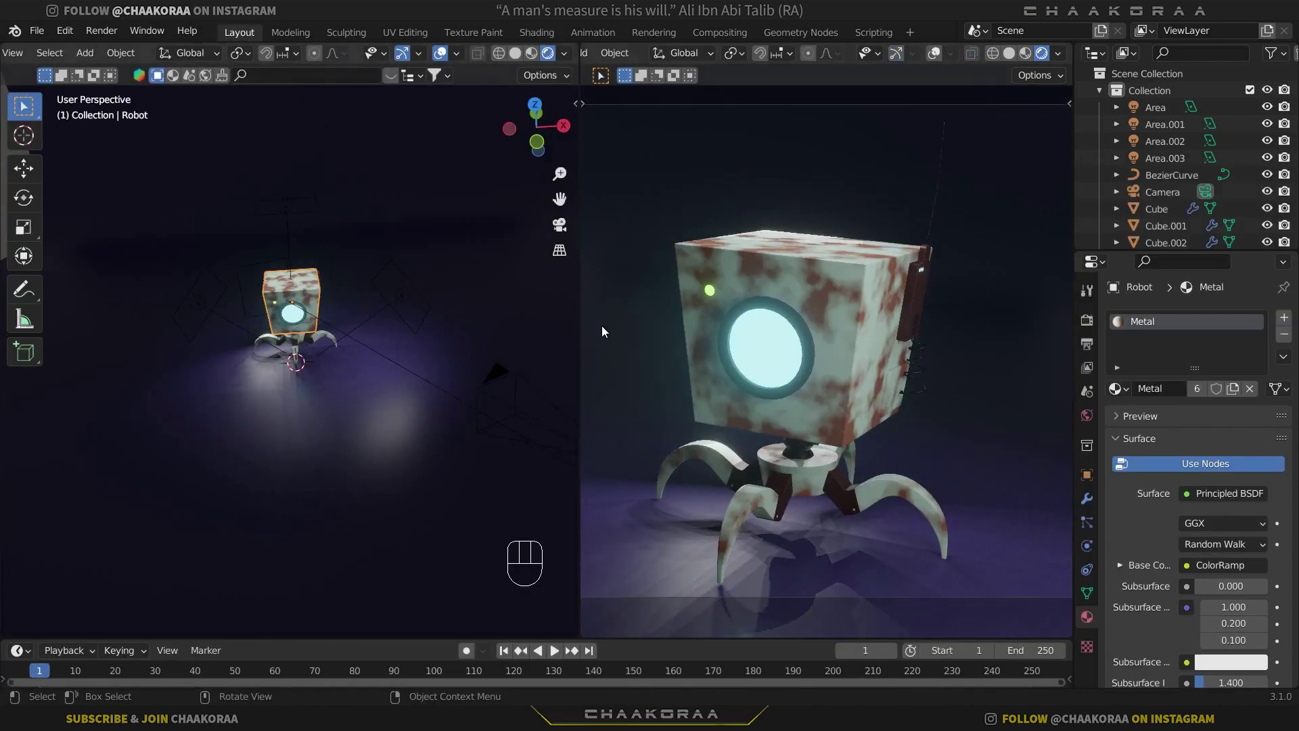
drag(360, 389, 368, 367)
drag(424, 432, 326, 384)
drag(322, 377, 414, 396)
middle_click(407, 434)
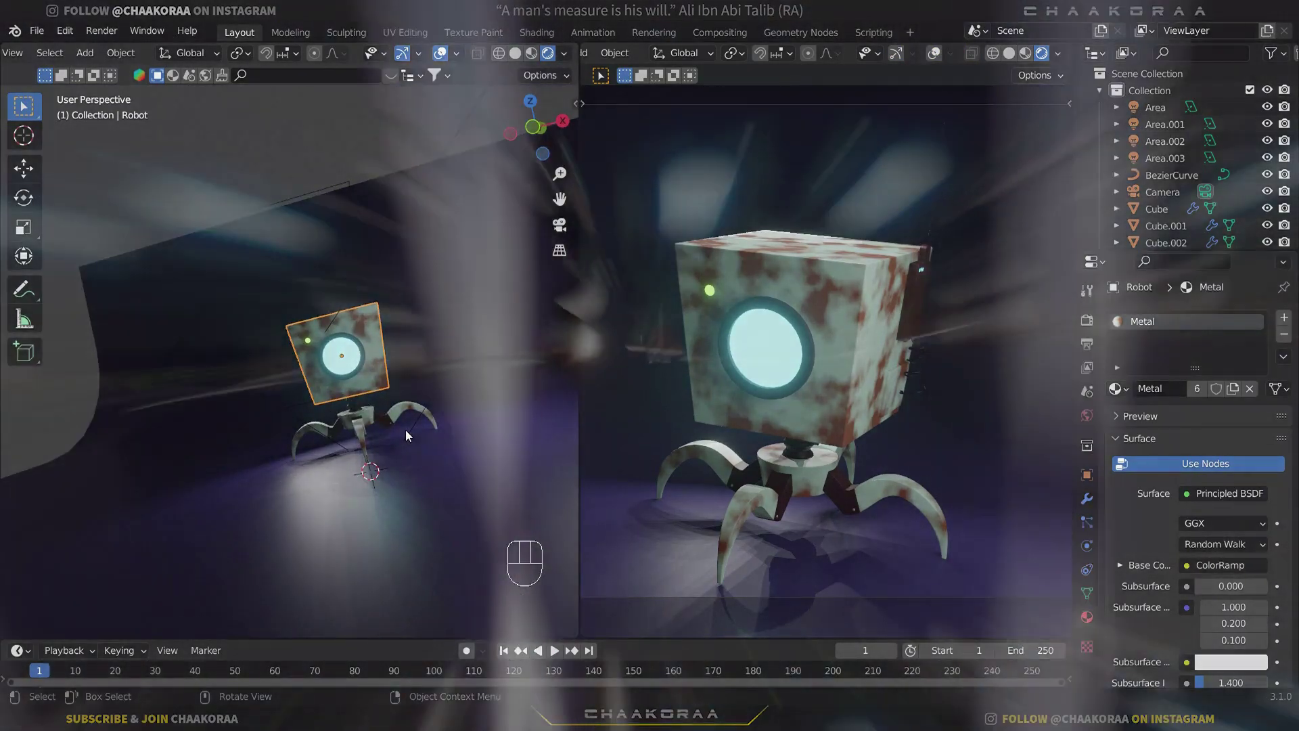